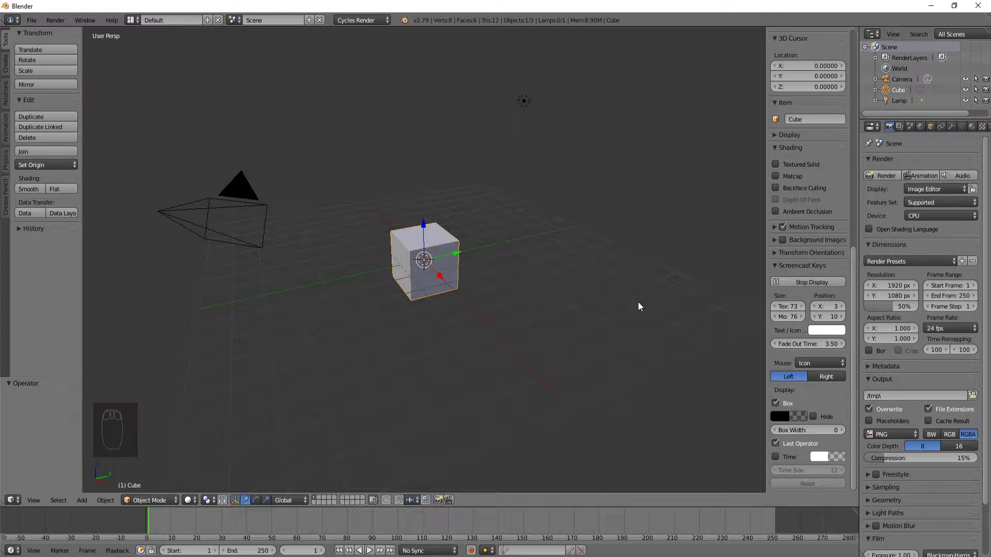
Hide the sidebar and squash the default cube along its height into a flat slab.
{"action": "key", "text": "n"}
{"action": "left_click_drag", "start_coordinate": [531, 24], "coordinate": [540, 196]}
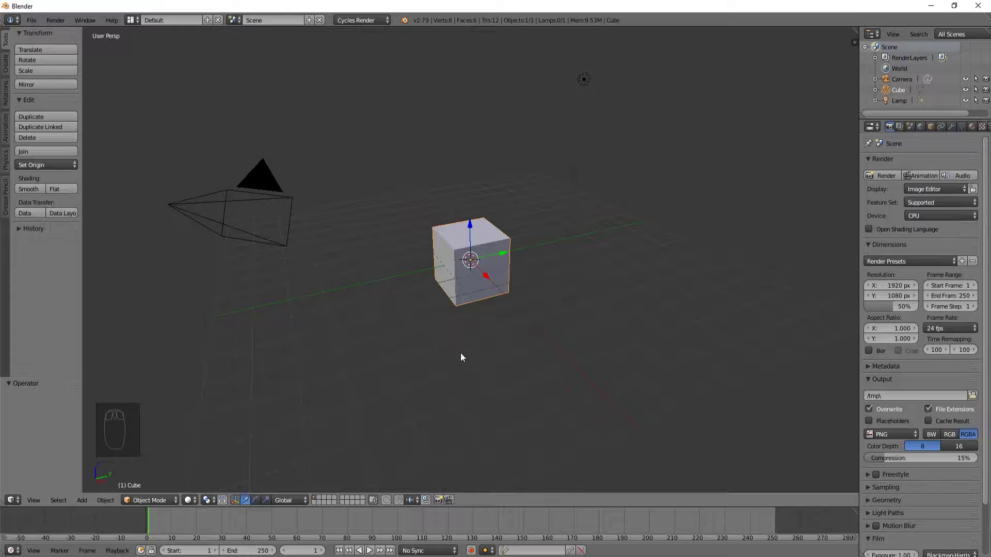
{"action": "key", "text": "s"}
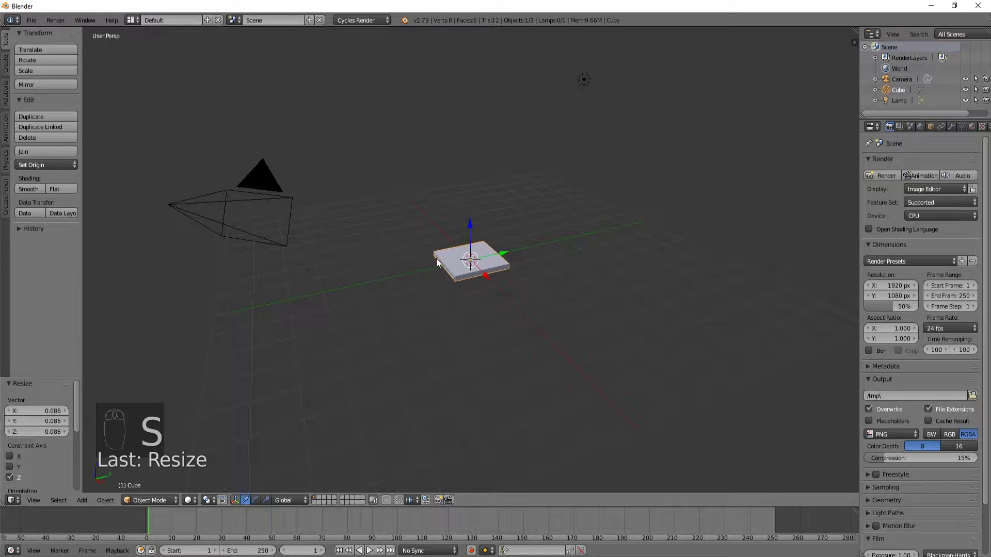
{"action": "left_click_drag", "start_coordinate": [449, 267], "coordinate": [491, 388]}
{"action": "key", "text": "s"}
Check the slab from the front and fine-tune its thickness along the vertical axis.
{"action": "key", "text": "s"}
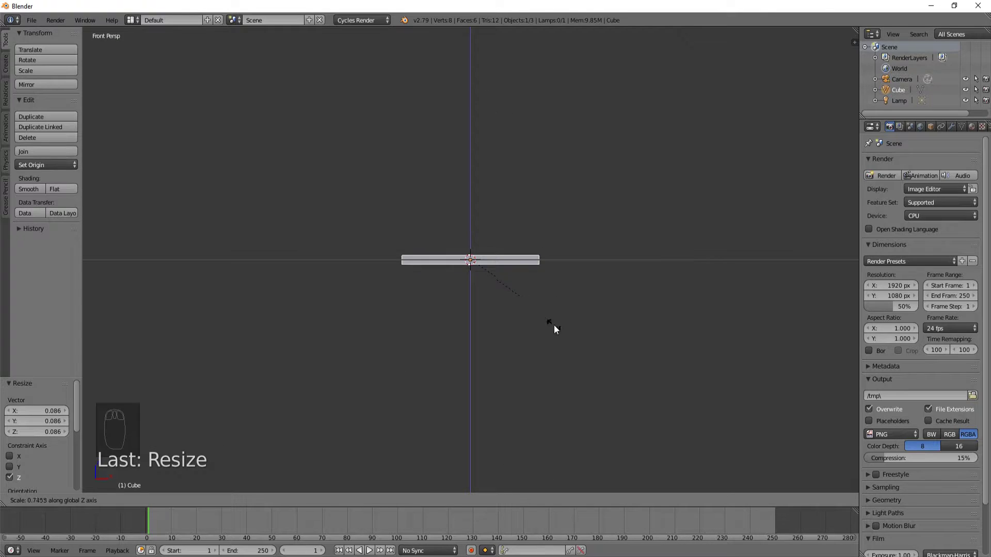
{"action": "key", "text": "s"}
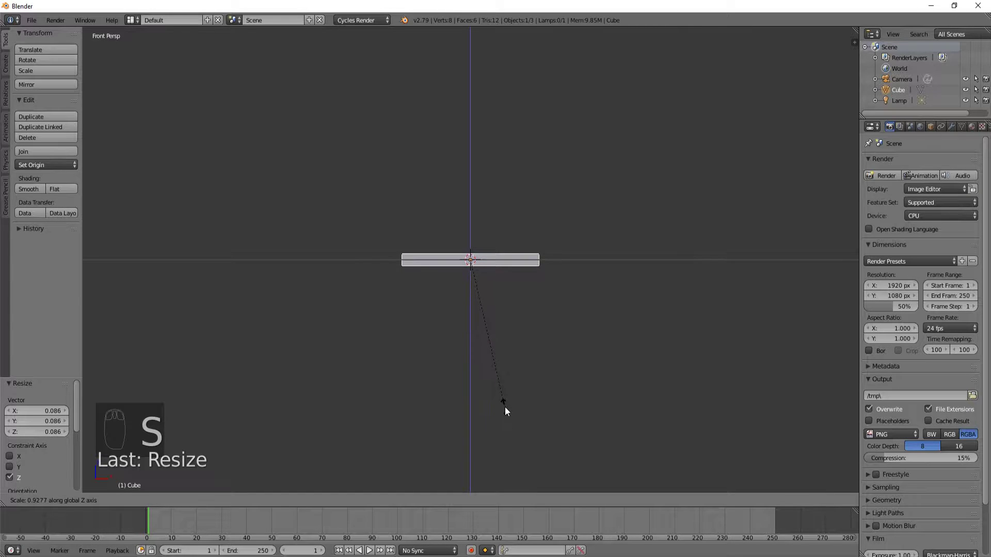
{"action": "middle_click", "coordinate": [521, 384]}
{"action": "middle_click", "coordinate": [505, 384]}
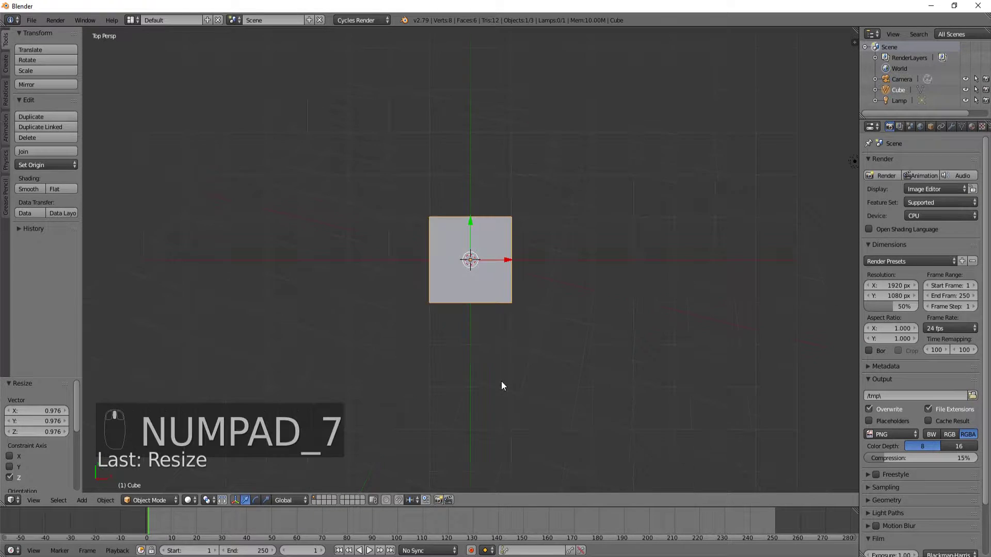
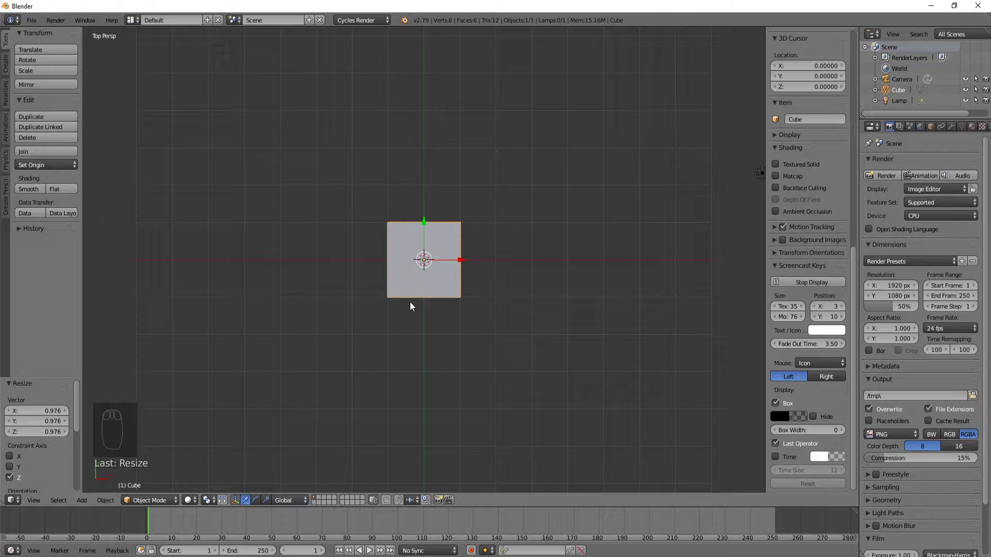
Stretch the slab along Y by about 1.95 into a long rectangle and inspect it in ortho and perspective.
{"action": "key", "text": "n"}
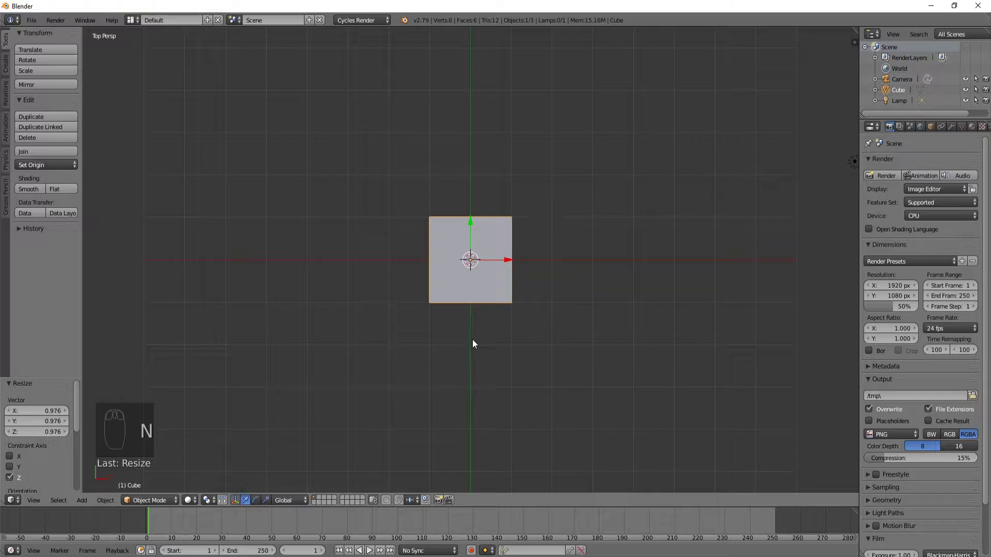
{"action": "key", "text": "s"}
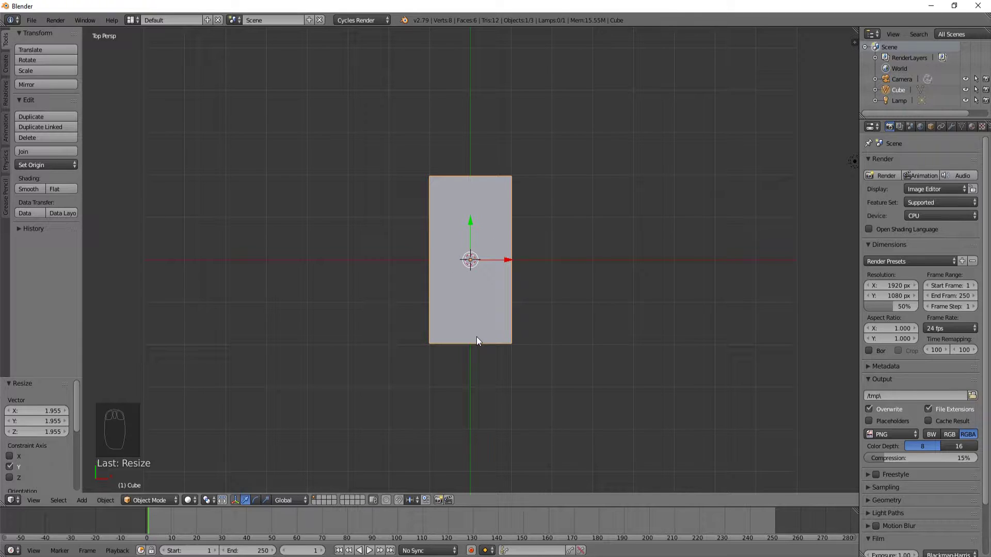
{"action": "key", "text": "KP_5"}
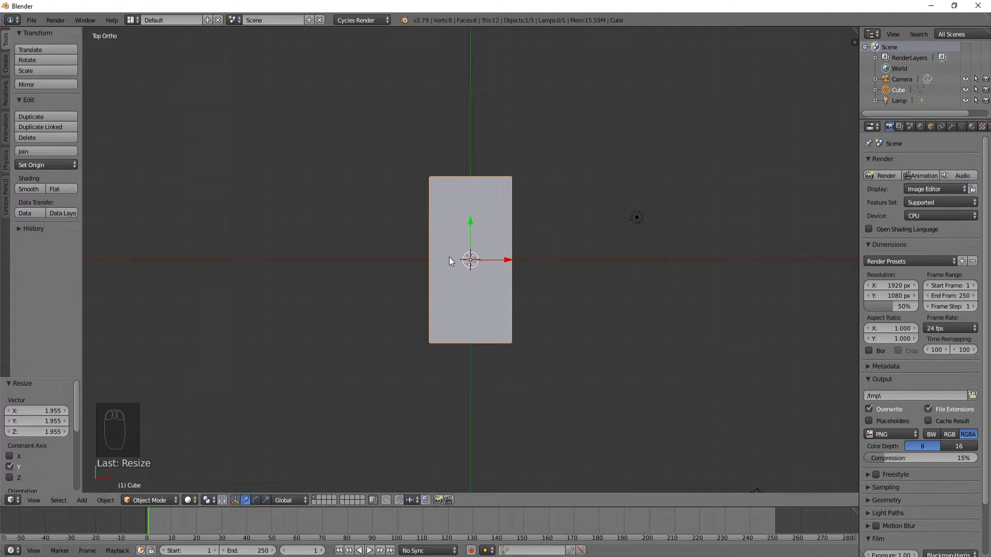
{"action": "key", "text": "KP_5"}
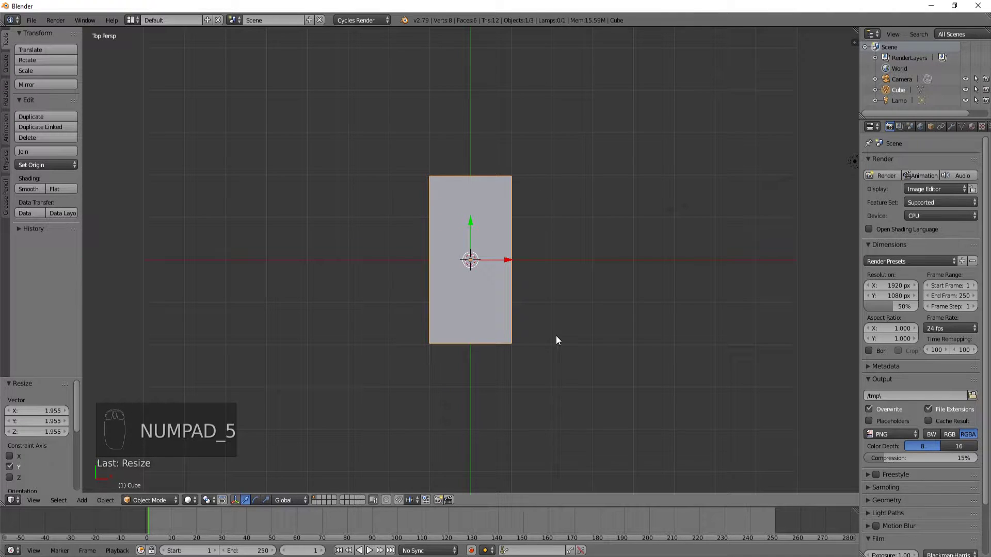
{"action": "key", "text": "KP_5"}
{"action": "left_click_drag", "start_coordinate": [600, 333], "coordinate": [568, 306]}
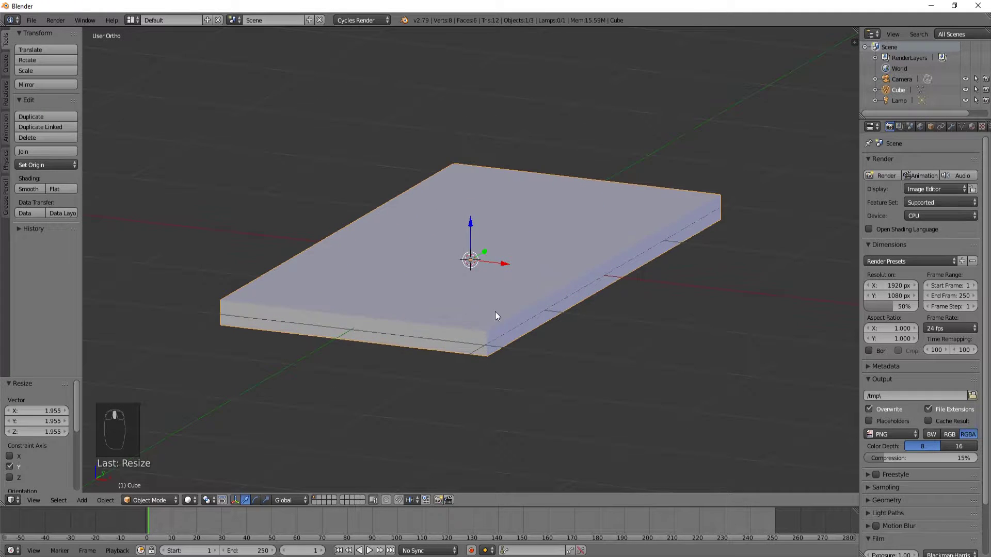
{"action": "left_click_drag", "start_coordinate": [498, 318], "coordinate": [375, 246]}
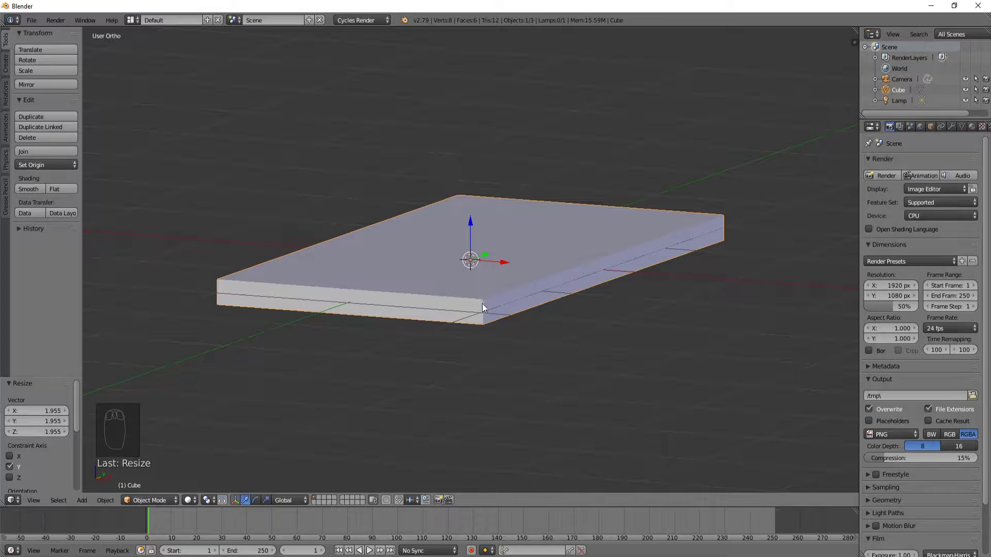
Add a second cube to the scene from the top view.
{"action": "key", "text": "KP_7"}
{"action": "left_click_drag", "start_coordinate": [504, 316], "coordinate": [524, 318]}
{"action": "key", "text": "shift+a"}
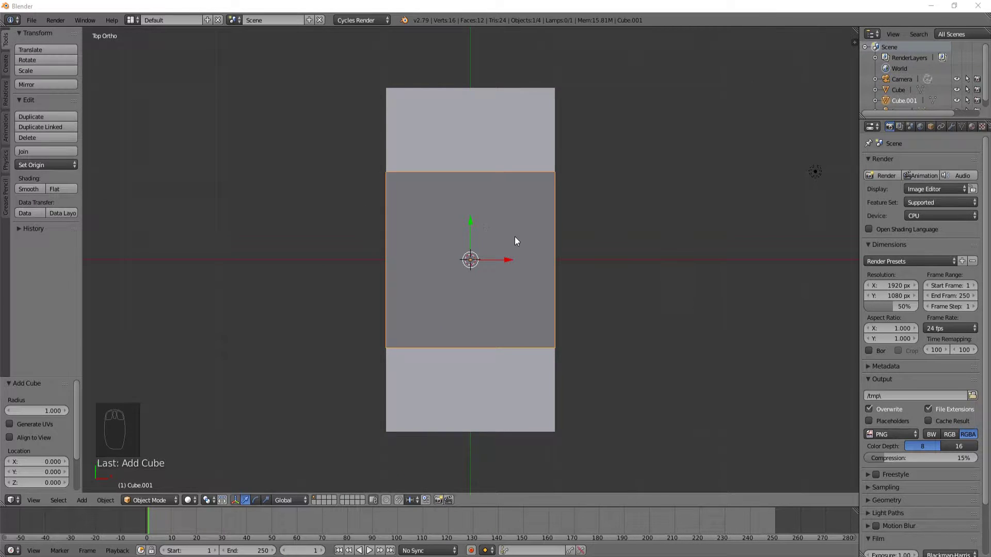
{"action": "left_click_drag", "start_coordinate": [575, 258], "coordinate": [695, 316]}
Squeeze the new cube along X into a thin board and enter Edit Mode on it.
{"action": "key", "text": "KP_7"}
{"action": "key", "text": "s"}
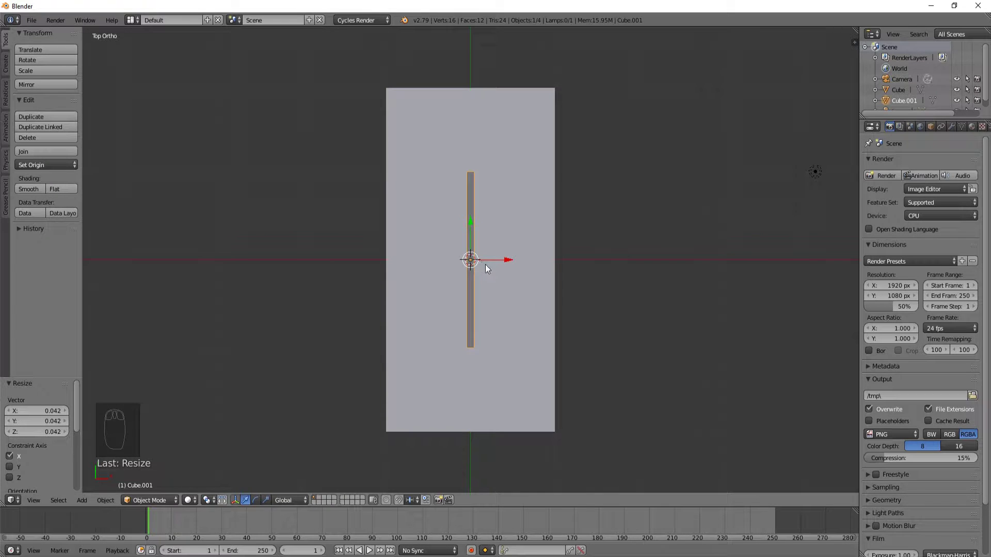
{"action": "key", "text": "s"}
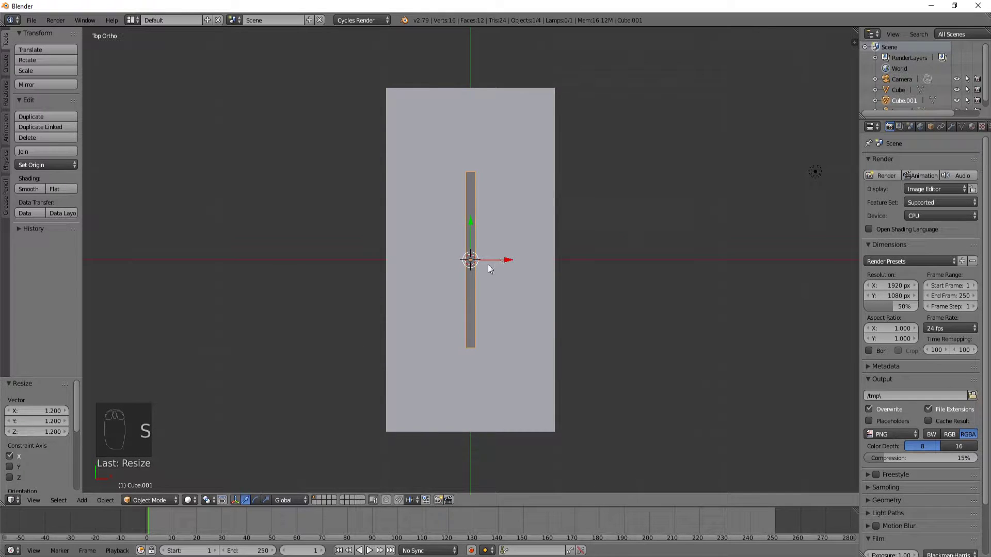
{"action": "key", "text": "Tab"}
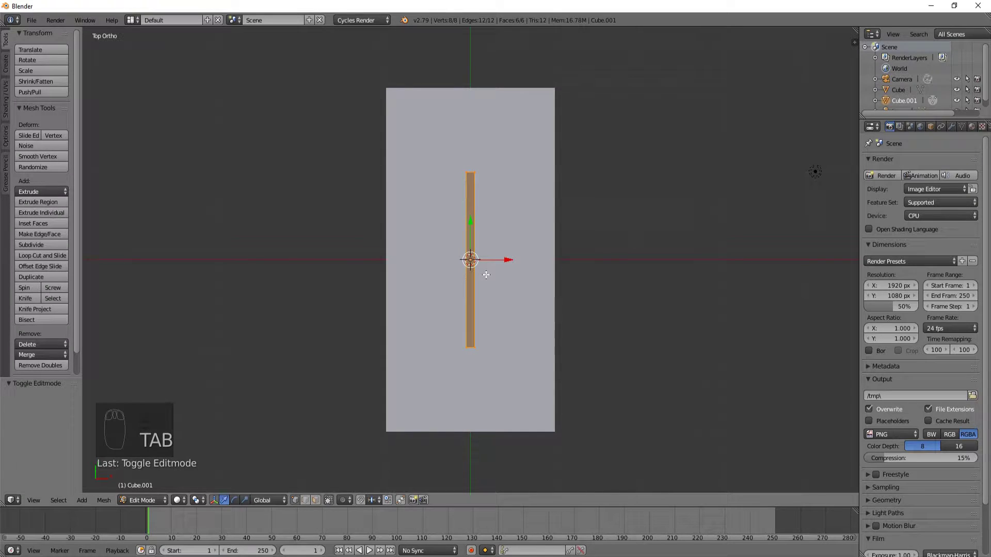
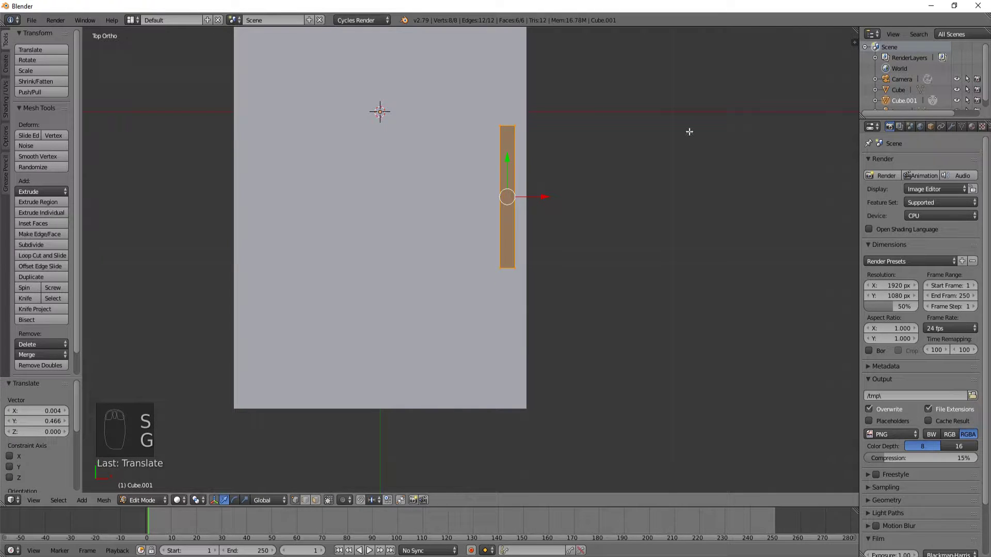
Add a Mirror modifier to the board with the Y axis and Clipping enabled.
{"action": "left_click_drag", "start_coordinate": [954, 131], "coordinate": [954, 133]}
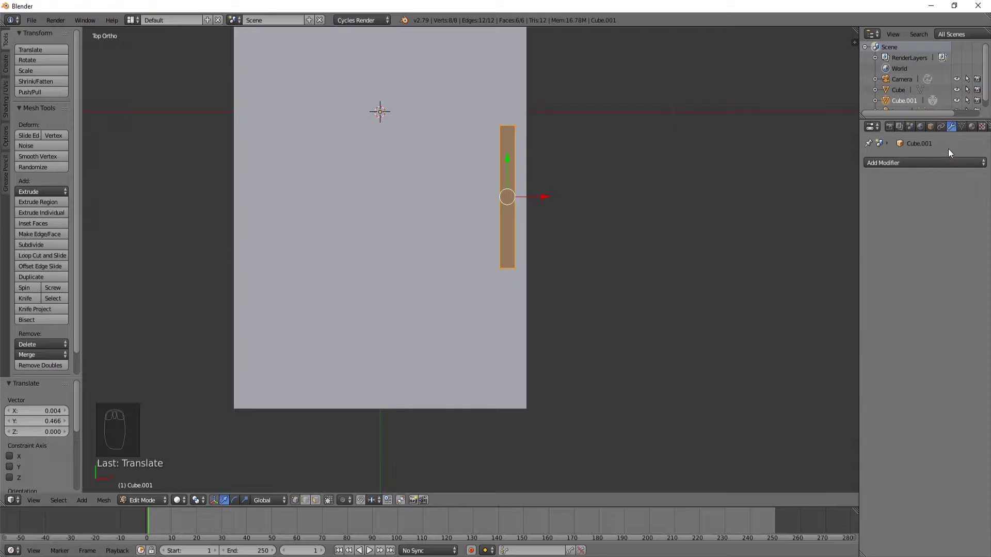
{"action": "left_click_drag", "start_coordinate": [949, 156], "coordinate": [799, 360]}
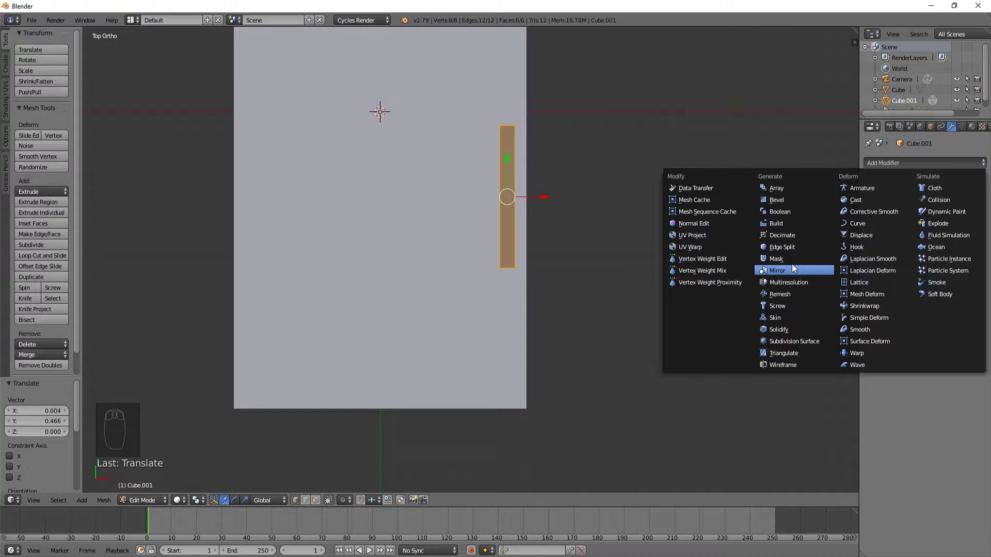
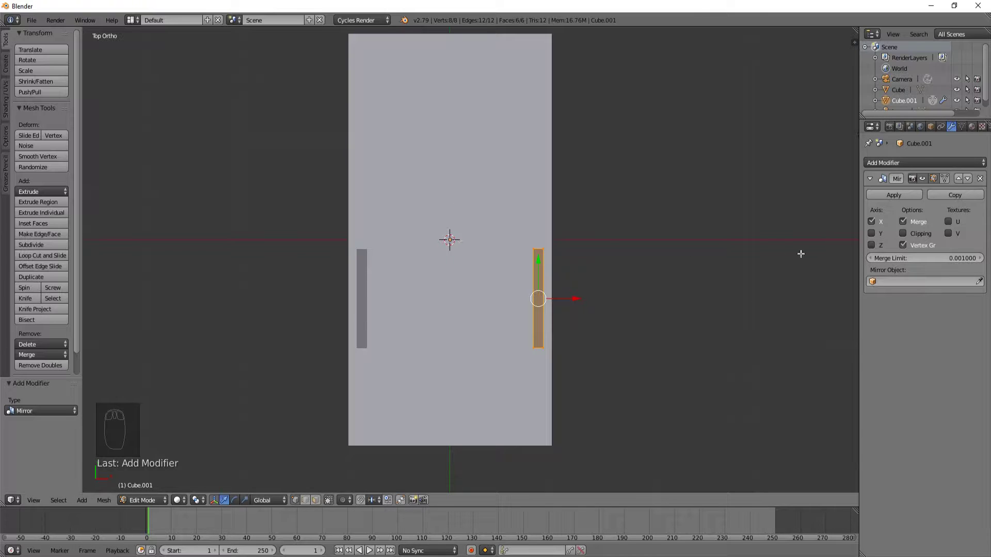
{"action": "left_click_drag", "start_coordinate": [875, 237], "coordinate": [876, 237]}
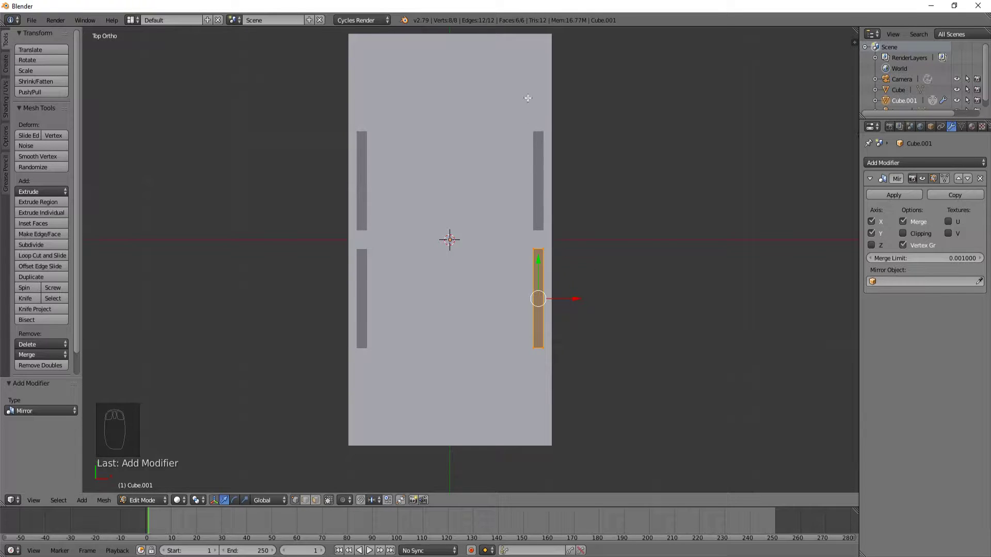
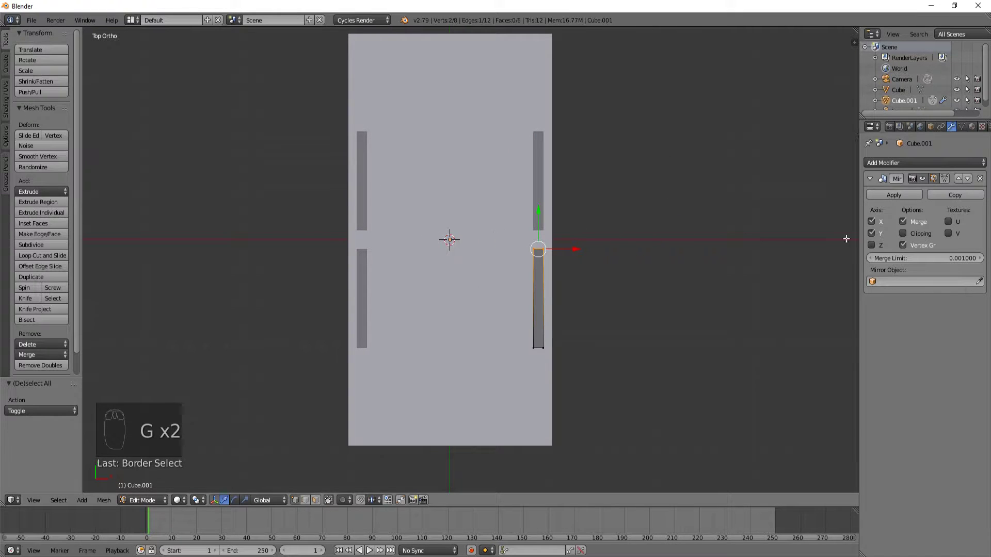
{"action": "left_click_drag", "start_coordinate": [908, 235], "coordinate": [450, 243]}
Try moving the board's inner end along the tabletop's length.
{"action": "key", "text": "g"}
{"action": "key", "text": "g"}
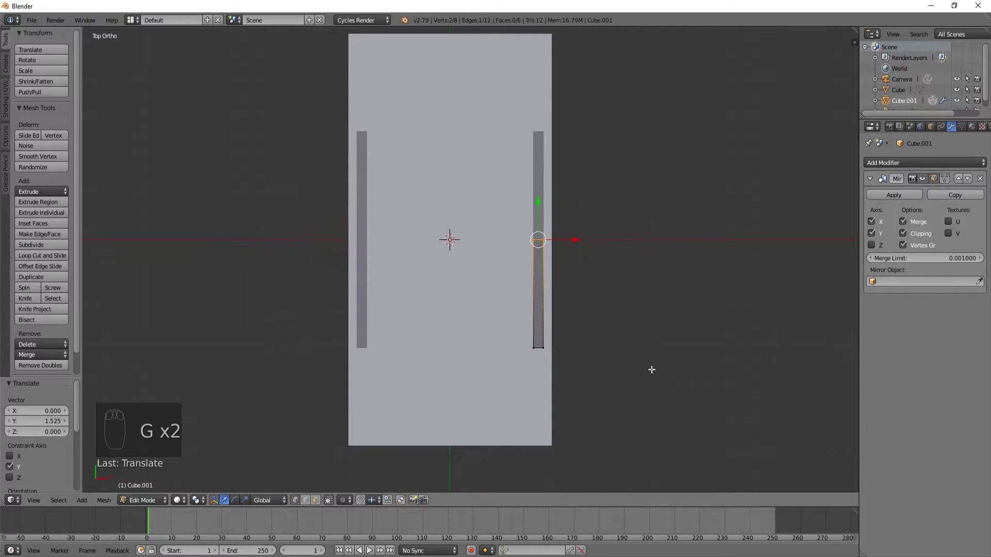
{"action": "middle_click", "coordinate": [631, 317]}
{"action": "middle_click", "coordinate": [520, 216]}
{"action": "key", "text": "KP_7"}
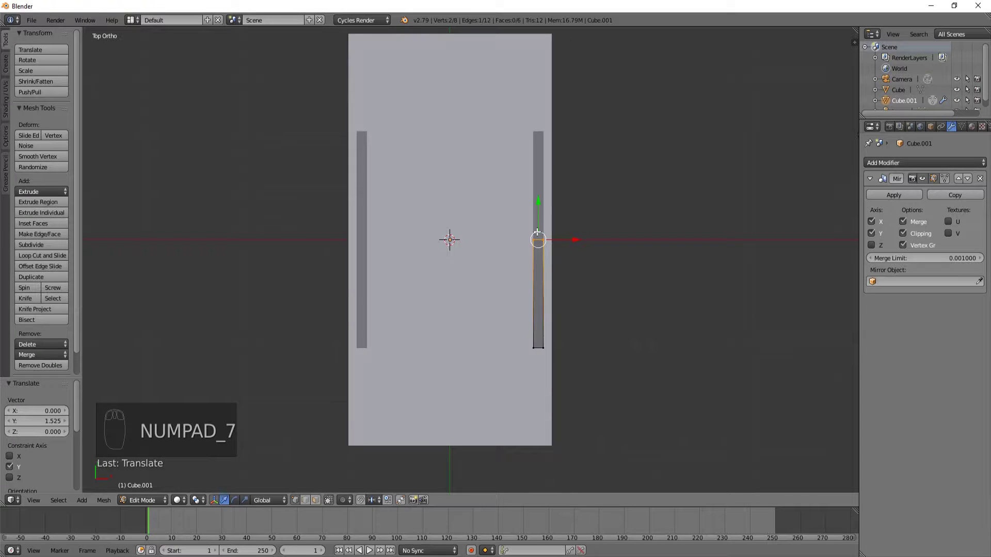
Undo the move, switch to wireframe and orbit to inspect the mirrored boards.
{"action": "key", "text": "ctrl+z"}
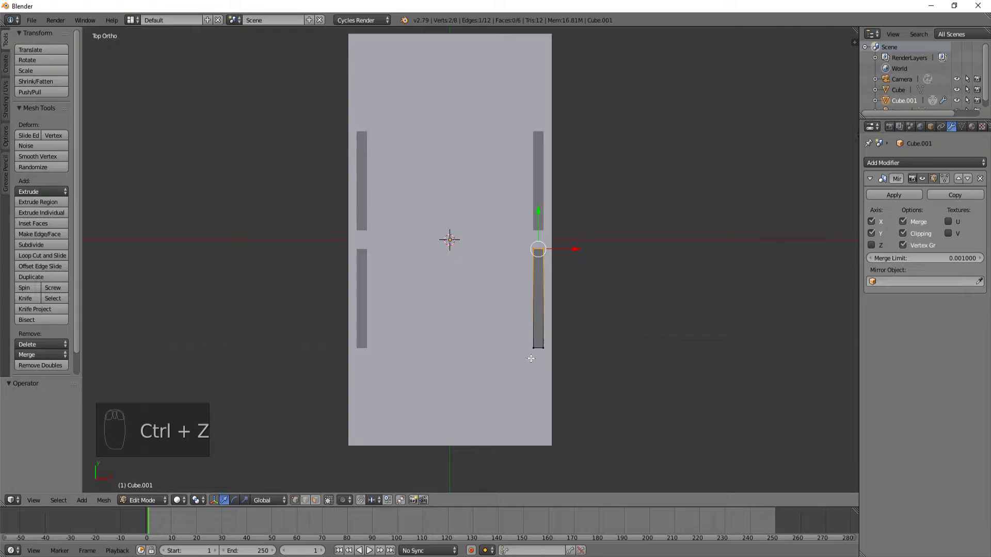
{"action": "key", "text": "z"}
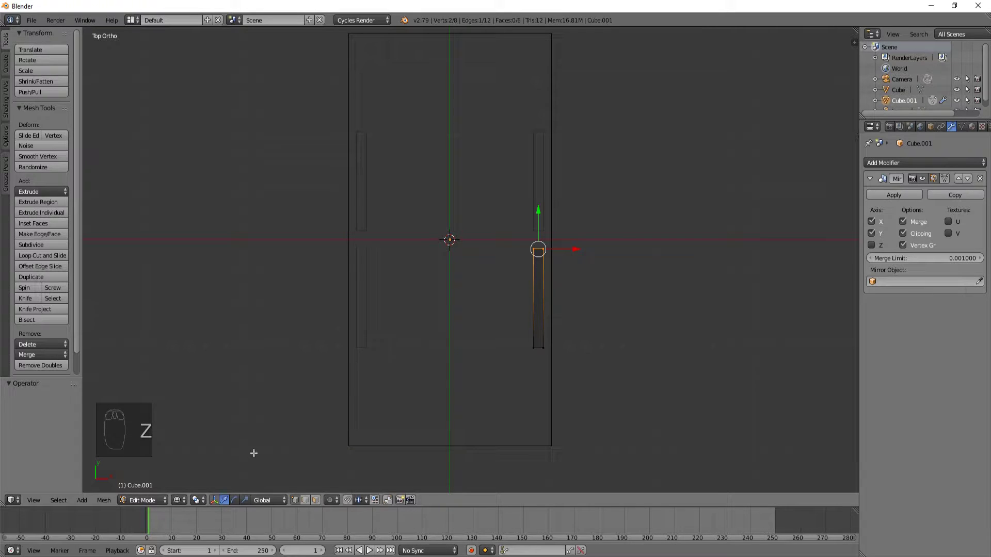
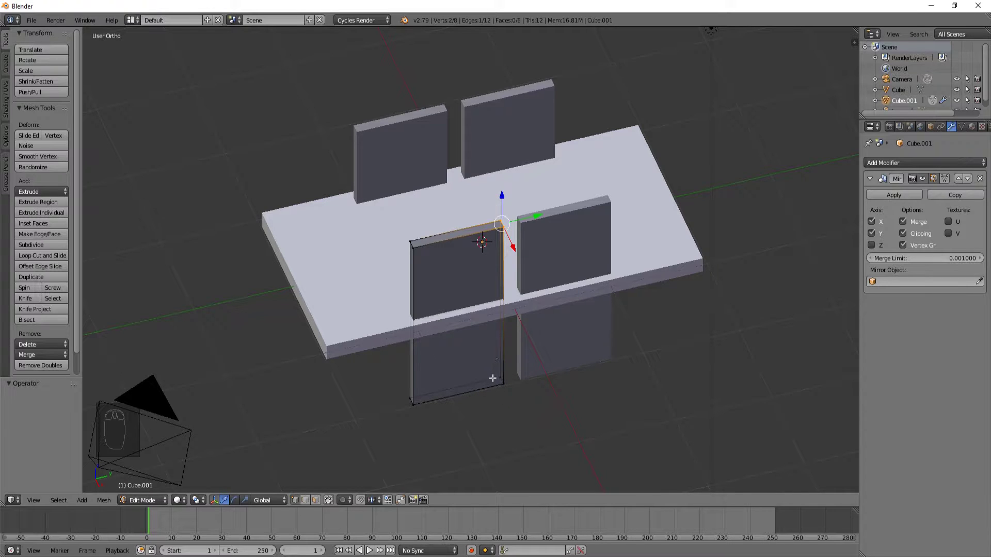
{"action": "key", "text": "KP_7"}
{"action": "key", "text": "a"}
{"action": "key", "text": "b"}
Box-select both boards' inner end vertices and slide them along Y toward the centre line.
{"action": "left_click_drag", "start_coordinate": [615, 279], "coordinate": [533, 313]}
{"action": "key", "text": "KP_7"}
{"action": "key", "text": "g"}
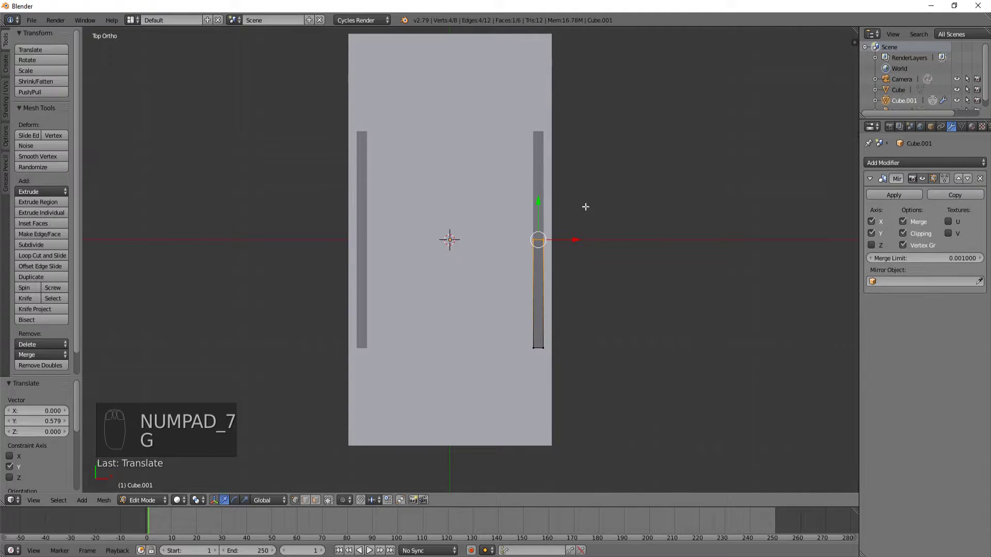
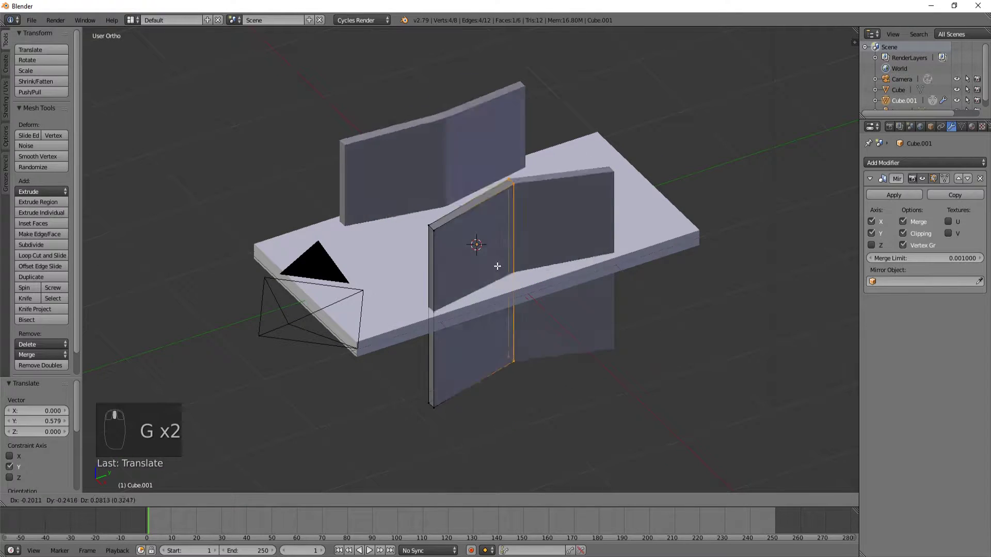
{"action": "key", "text": "KP_7"}
{"action": "key", "text": "g"}
{"action": "key", "text": "g"}
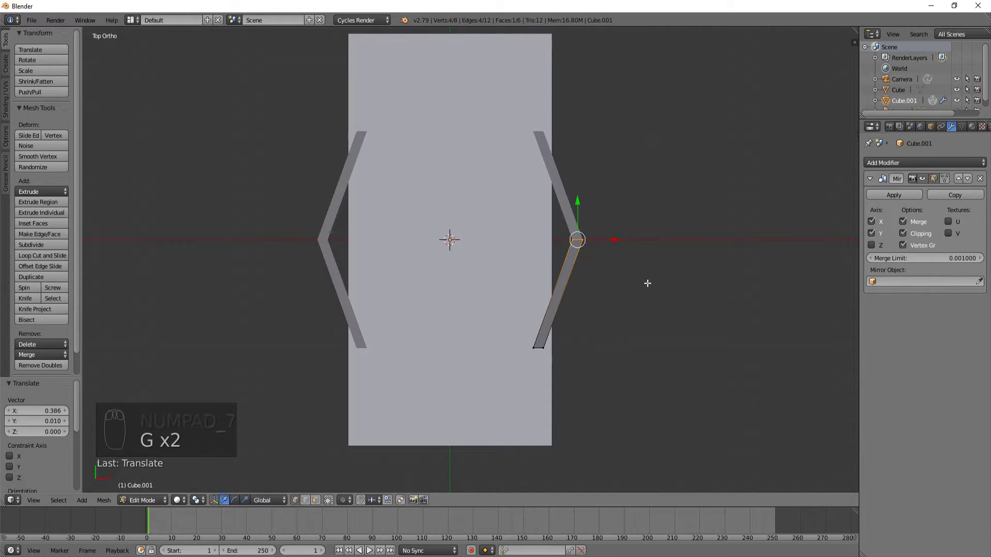
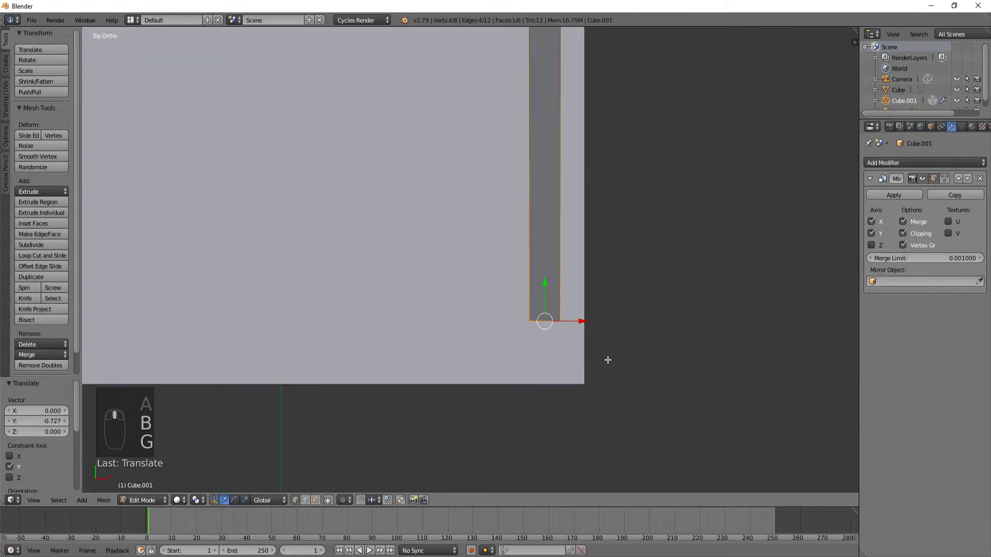
Extrude and rotate the frame's end vertices 90 degrees to form a chamfered corner.
{"action": "key", "text": "g"}
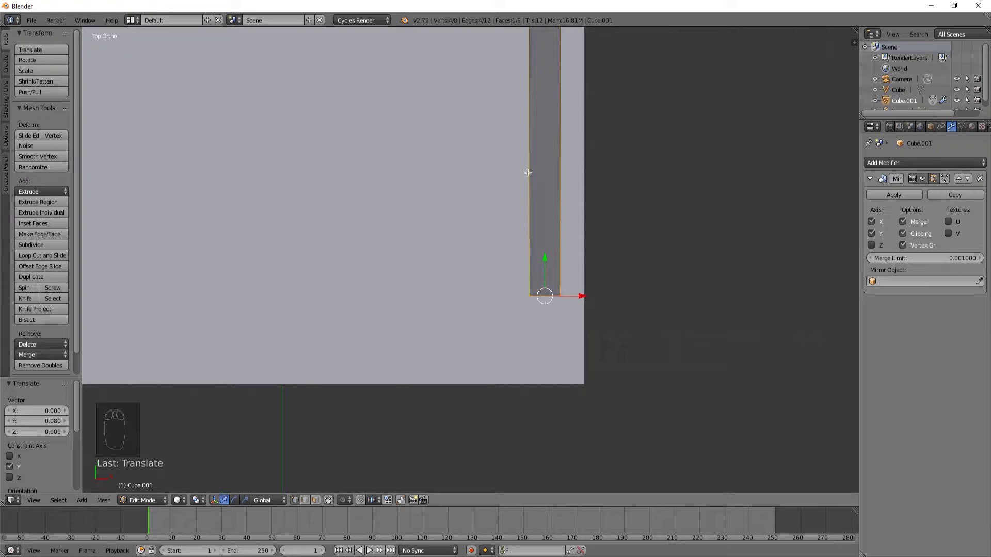
{"action": "key", "text": "a"}
{"action": "key", "text": "b"}
{"action": "key", "text": "e"}
{"action": "key", "text": "r"}
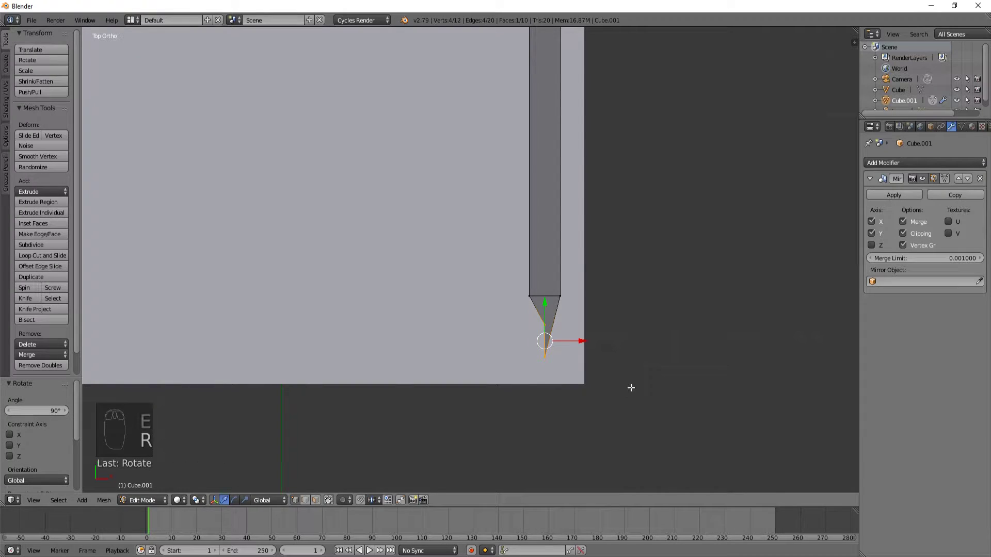
{"action": "key", "text": "g"}
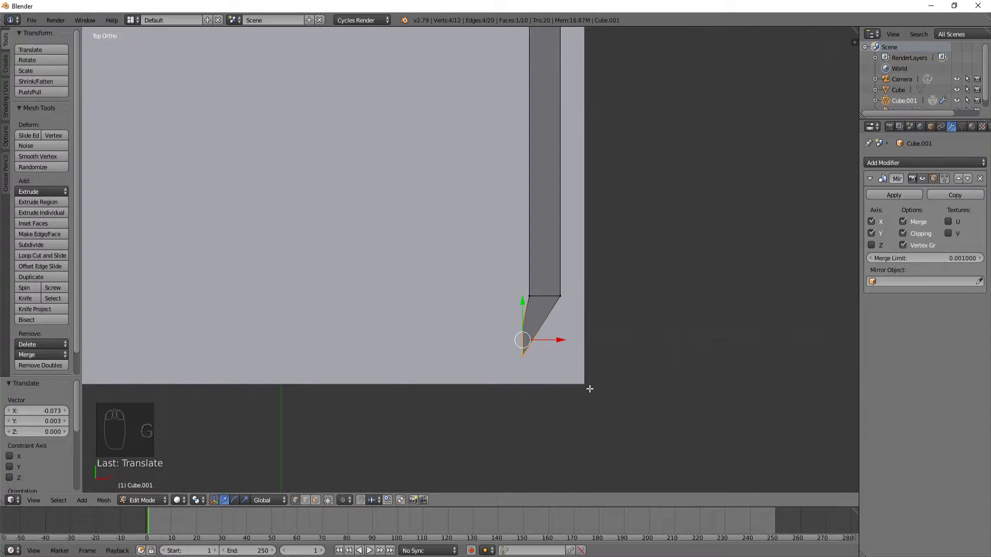
{"action": "key", "text": "g"}
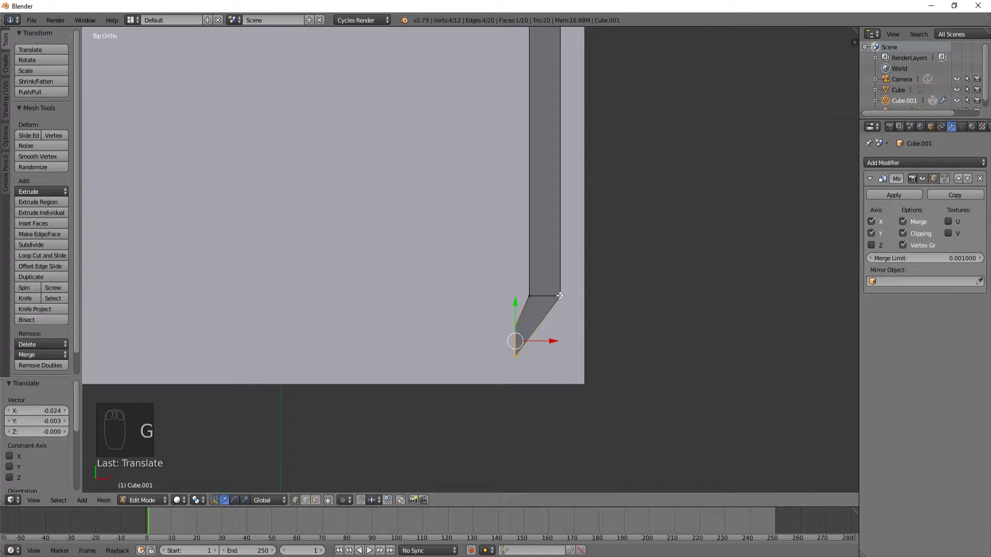
{"action": "middle_click", "coordinate": [544, 359]}
Extend the outline along the bottom side and fill faces to close the apron frame.
{"action": "left_click_drag", "start_coordinate": [548, 301], "coordinate": [572, 329]}
{"action": "key", "text": "e"}
{"action": "middle_click", "coordinate": [435, 260]}
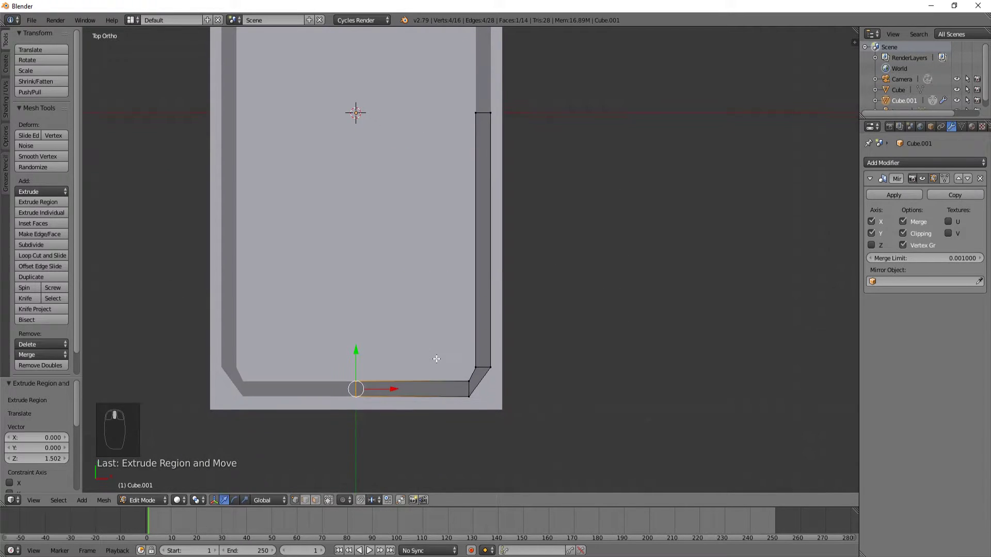
{"action": "left_click_drag", "start_coordinate": [381, 399], "coordinate": [439, 394]}
{"action": "left_click_drag", "start_coordinate": [470, 415], "coordinate": [509, 317]}
{"action": "left_click_drag", "start_coordinate": [529, 331], "coordinate": [536, 341]}
Select the whole frame, nudge it inward and extrude it into tall walls along Z.
{"action": "key", "text": "a"}
{"action": "key", "text": "a"}
{"action": "key", "text": "g"}
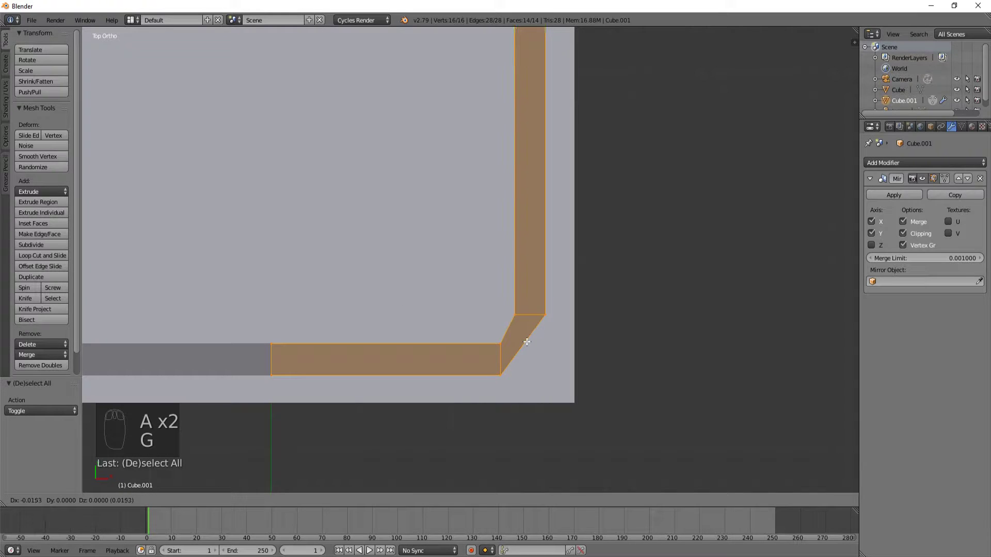
{"action": "key", "text": "g"}
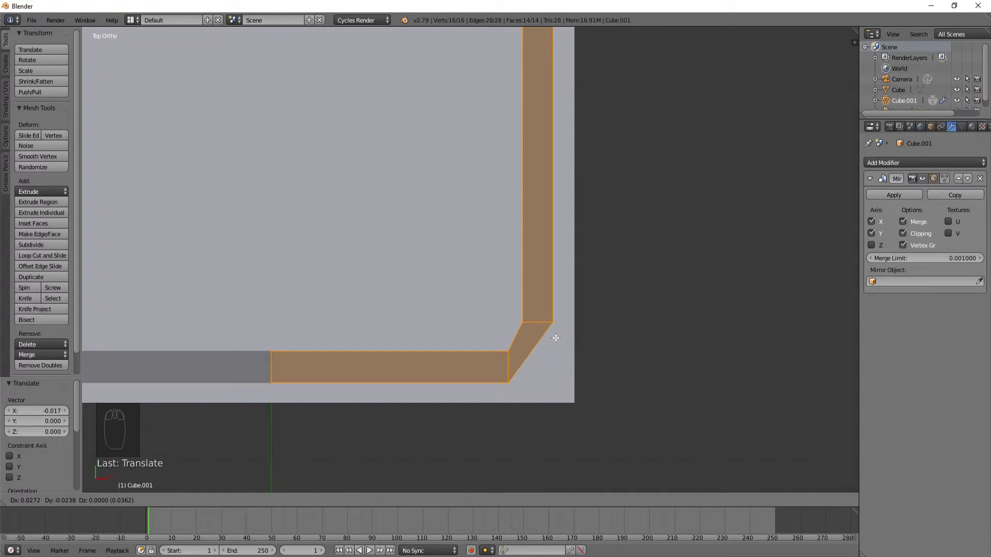
{"action": "left_click_drag", "start_coordinate": [556, 336], "coordinate": [461, 297]}
In front view scale the apron walls down along Z into a shallow band and lower it.
{"action": "key", "text": "KP_1"}
{"action": "middle_click", "coordinate": [489, 279]}
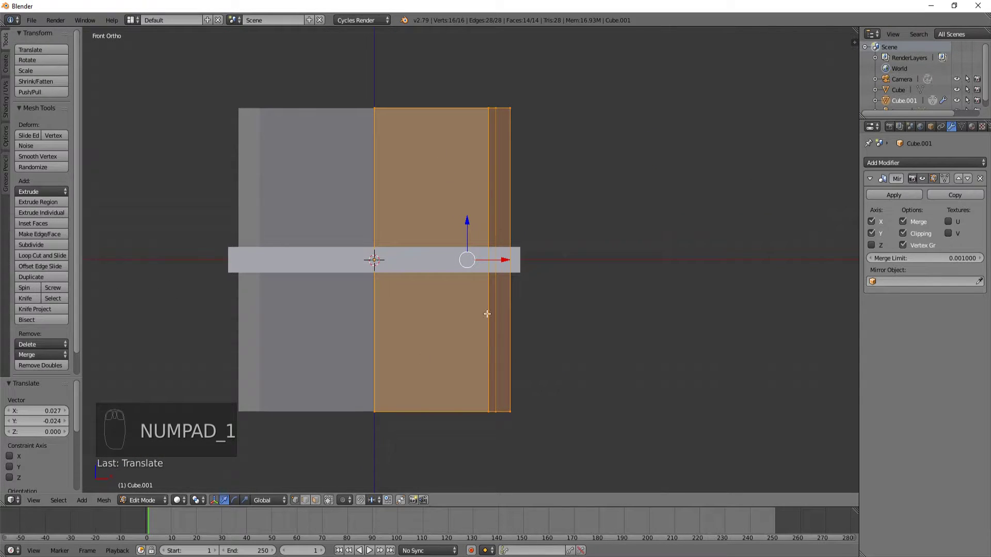
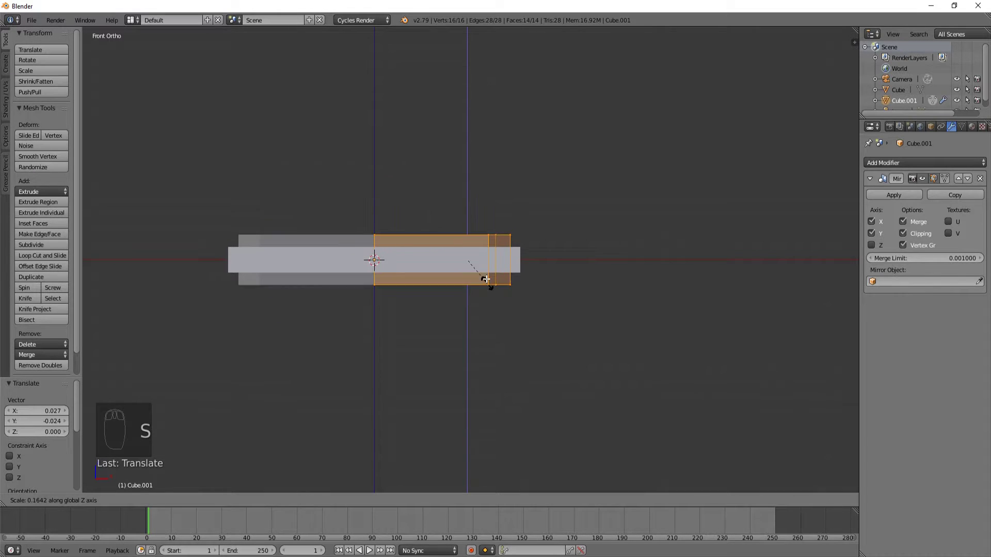
{"action": "key", "text": "g"}
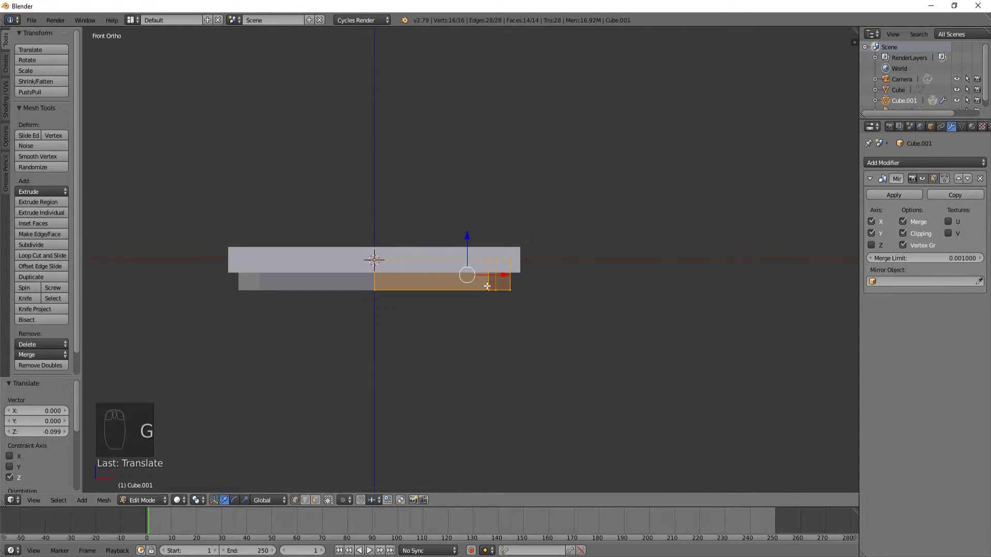
{"action": "left_click_drag", "start_coordinate": [495, 294], "coordinate": [508, 267]}
{"action": "key", "text": "z"}
{"action": "key", "text": "g"}
{"action": "key", "text": "s"}
Leave Edit Mode on the apron and select the tabletop object.
{"action": "key", "text": "Tab"}
{"action": "middle_click", "coordinate": [509, 307]}
{"action": "key", "text": "z"}
{"action": "middle_click", "coordinate": [424, 326]}
{"action": "left_click", "coordinate": [359, 219]}
{"action": "right_click", "coordinate": [359, 219]}
Thin the tabletop vertically with S Z 0.8.
{"action": "left_click_drag", "start_coordinate": [421, 413], "coordinate": [422, 392]}
{"action": "key", "text": "s"}
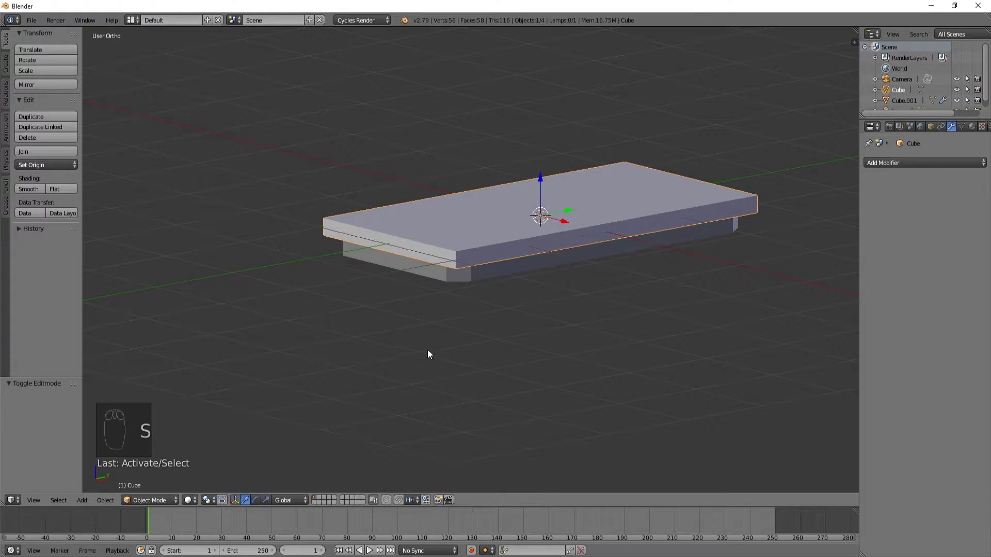
{"action": "key", "text": "s"}
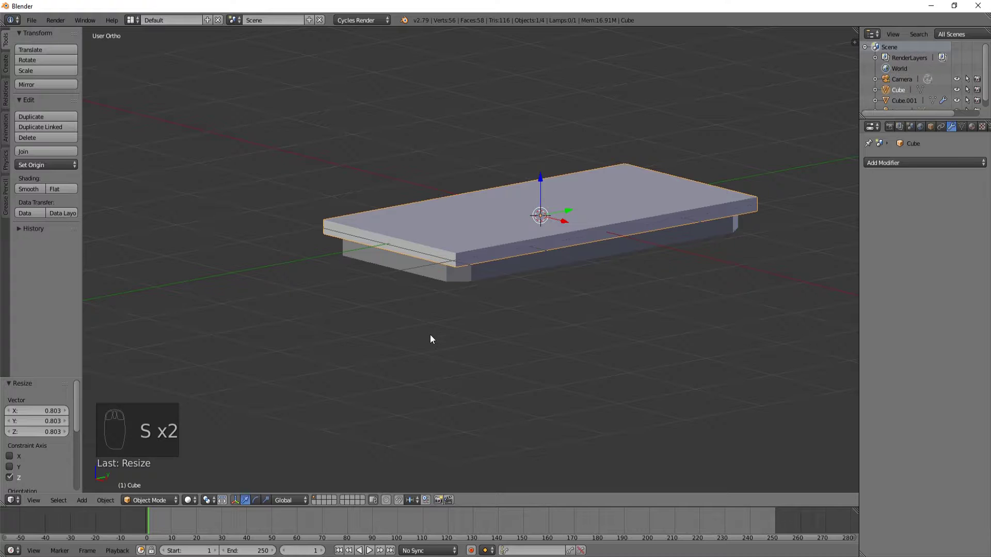
Select the apron and lower it along Z to sit just under the tabletop.
{"action": "right_click", "coordinate": [427, 273]}
{"action": "key", "text": "KP_1"}
{"action": "key", "text": "KP_0"}
{"action": "left_click_drag", "start_coordinate": [467, 139], "coordinate": [443, 249]}
{"action": "key", "text": "KP_1"}
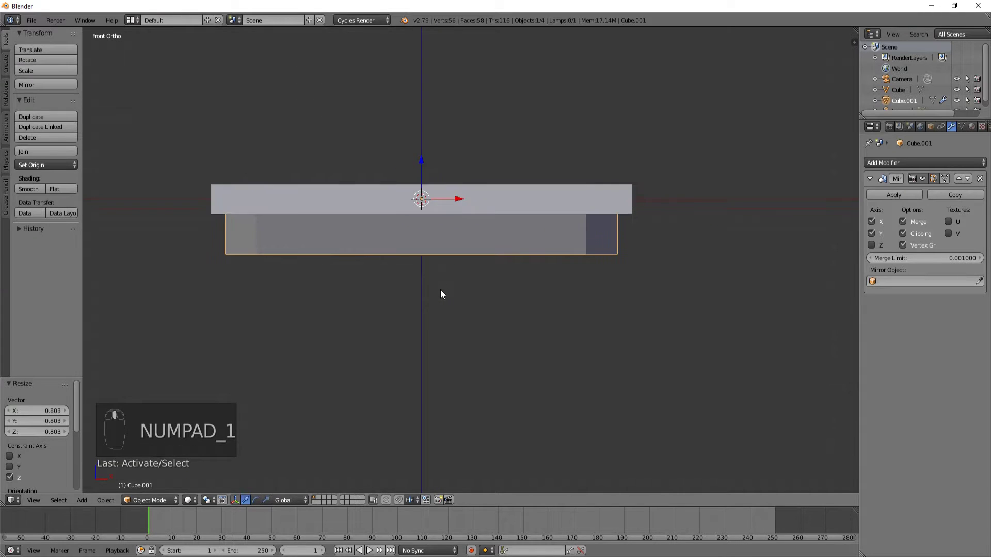
{"action": "key", "text": "g"}
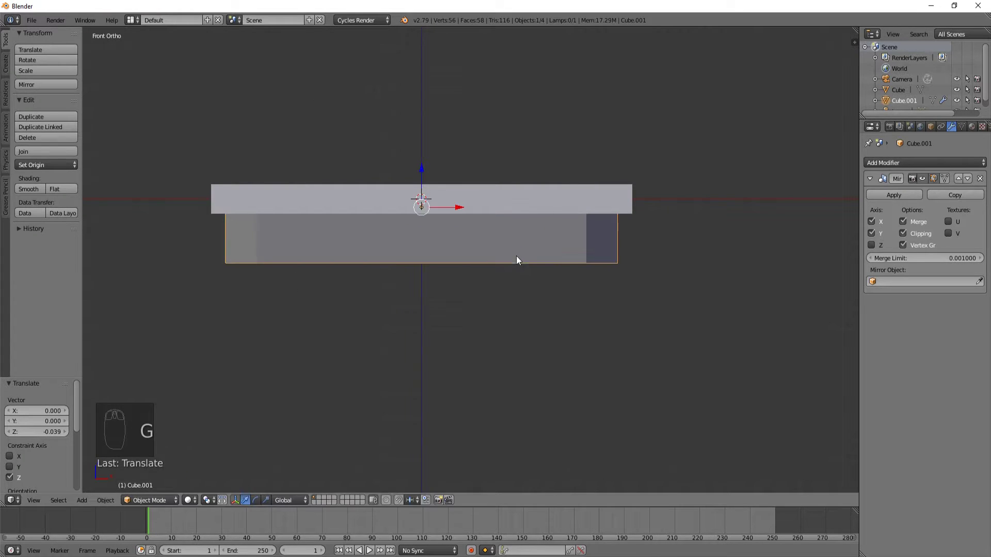
Orbit and check the table from the front and top views.
{"action": "left_click_drag", "start_coordinate": [562, 268], "coordinate": [488, 310]}
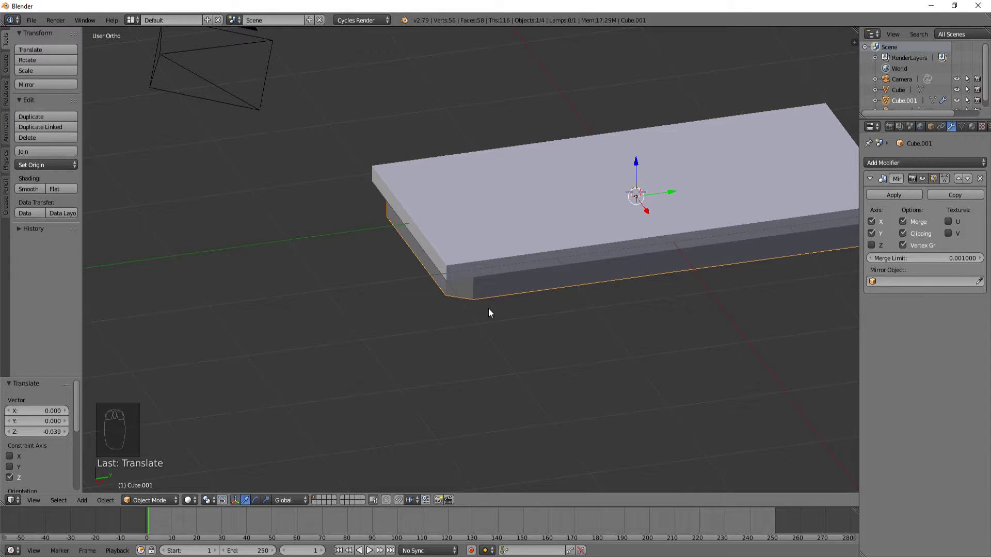
{"action": "key", "text": "KP_7"}
{"action": "key", "text": "KP_1"}
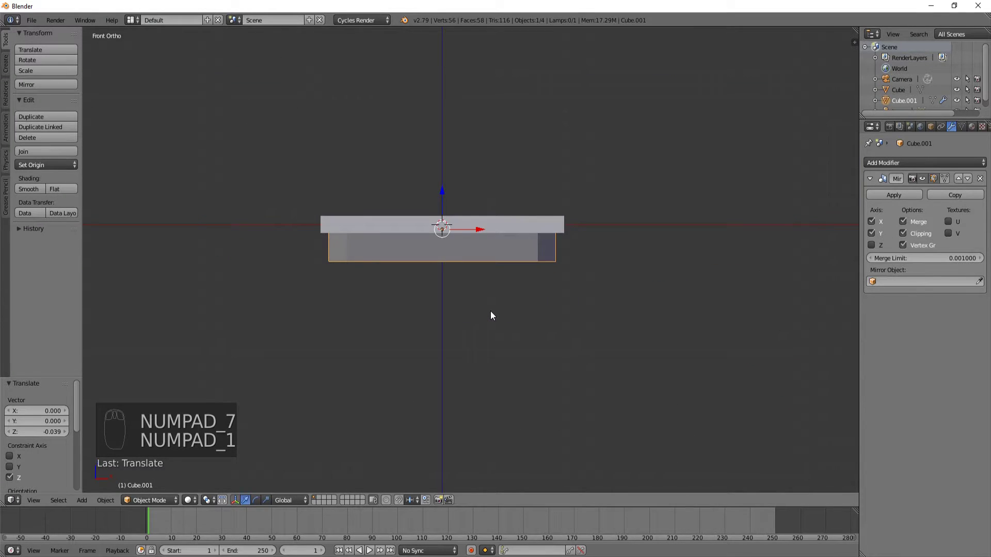
{"action": "key", "text": "KP_7"}
Add a third cube, shrink it to post size in Edit Mode and move it toward the corner.
{"action": "middle_click", "coordinate": [483, 310]}
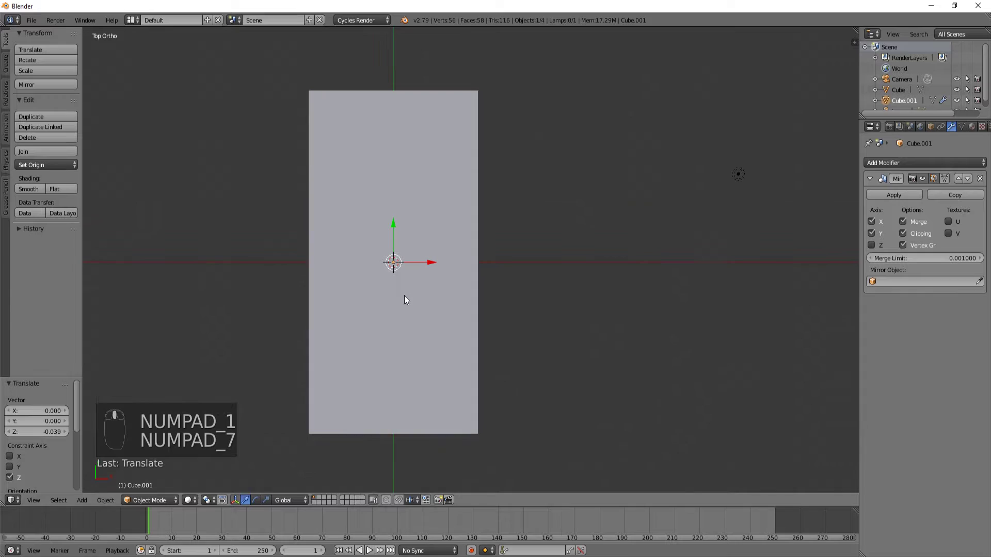
{"action": "key", "text": "shift+a"}
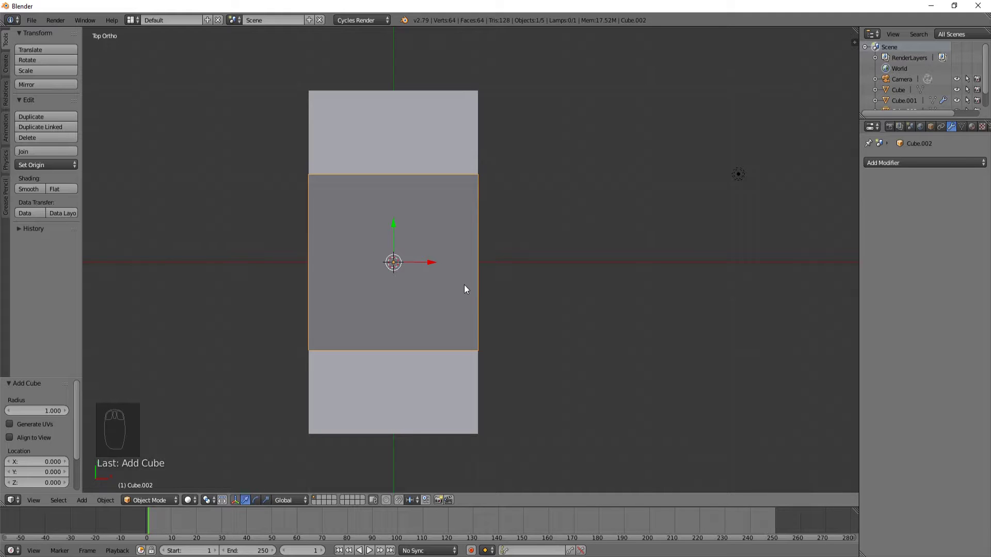
{"action": "key", "text": "Tab"}
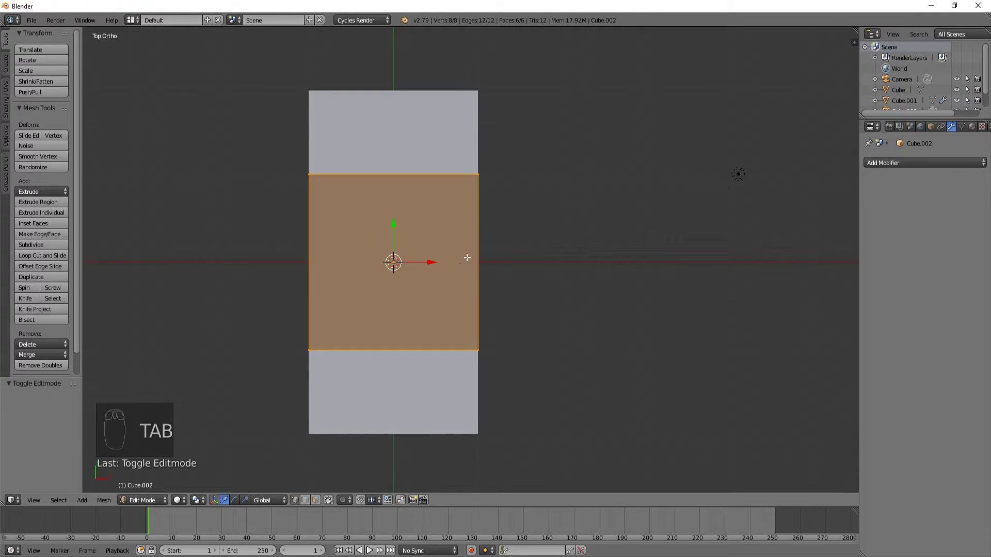
{"action": "key", "text": "g"}
{"action": "key", "text": "s"}
{"action": "key", "text": "g"}
{"action": "key", "text": "z"}
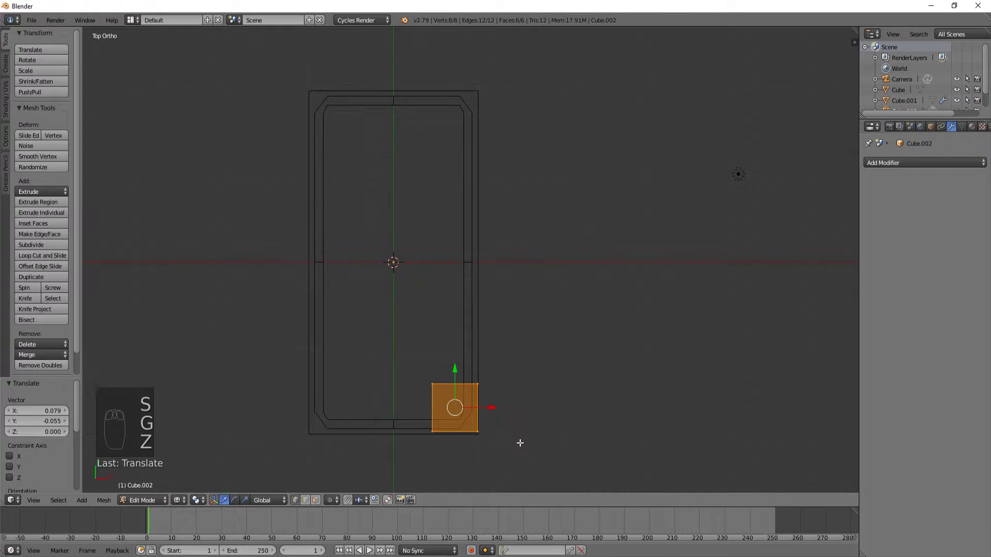
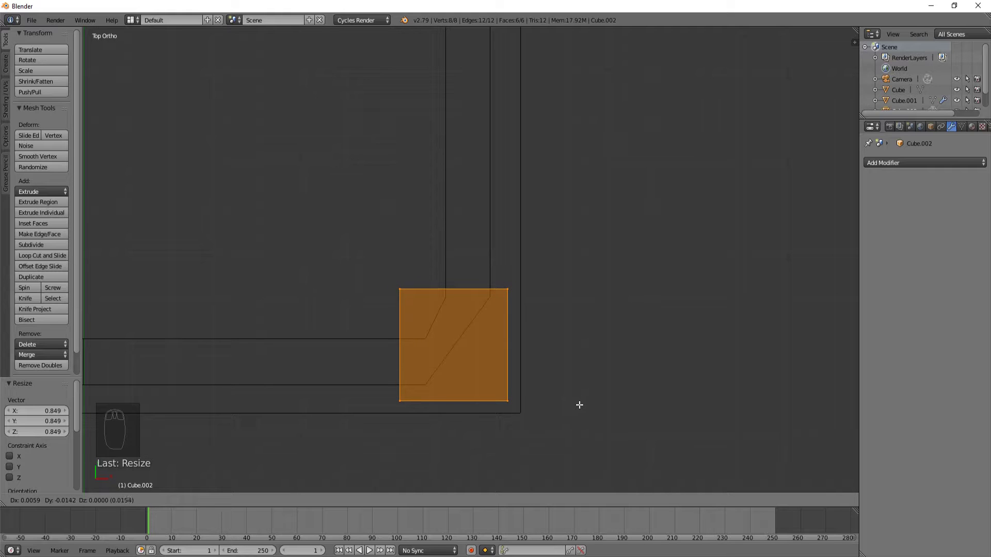
Resize and fine-tune the leg post so it fits snugly in the chamfered corner.
{"action": "key", "text": "g"}
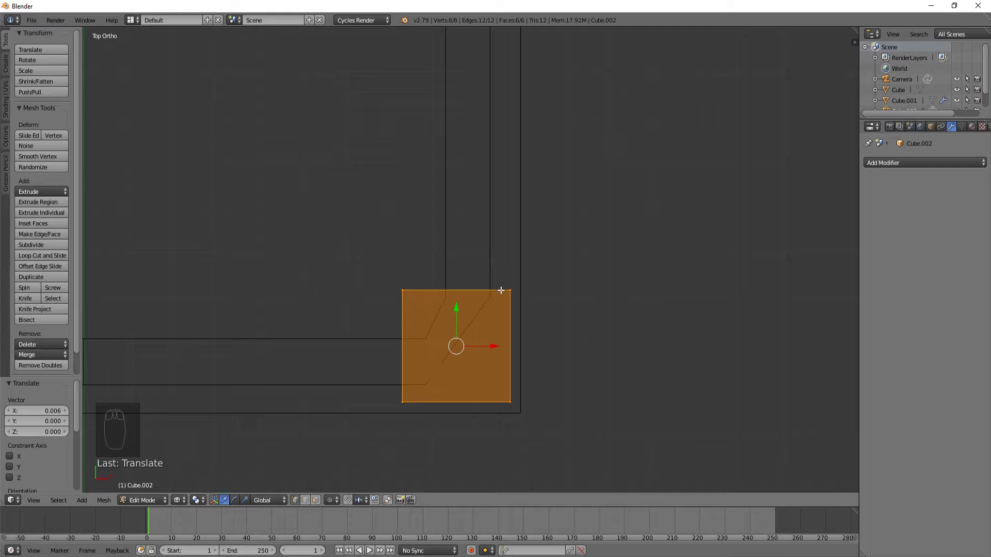
{"action": "key", "text": "g"}
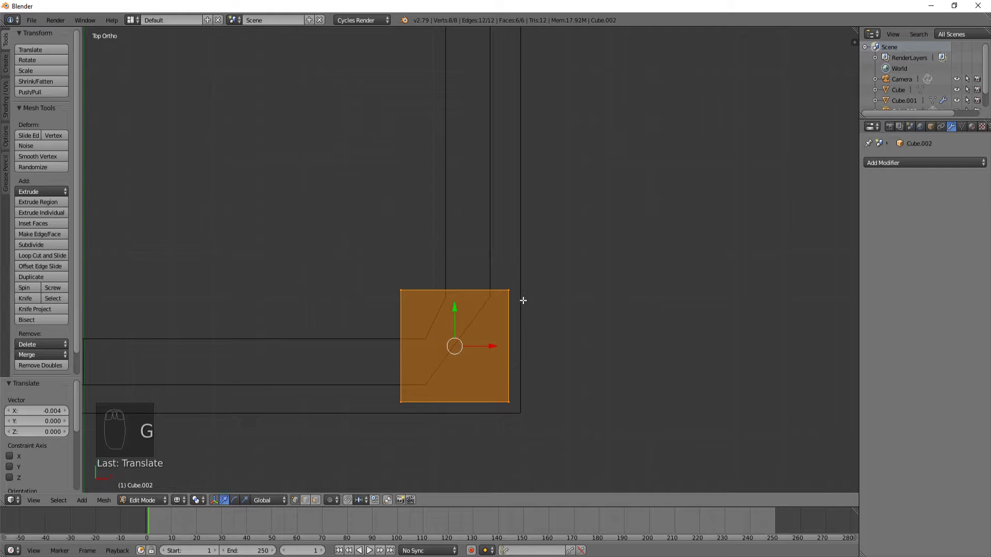
{"action": "key", "text": "g"}
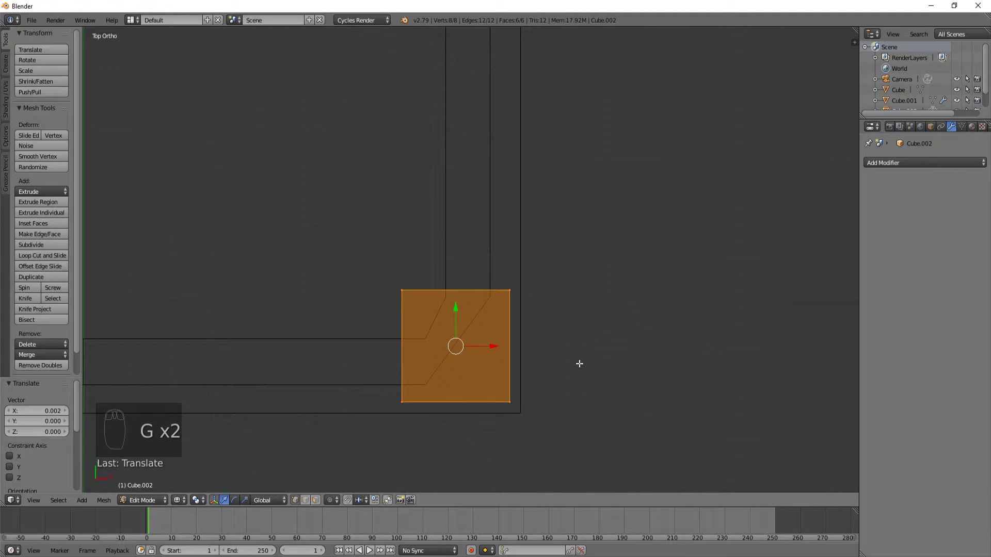
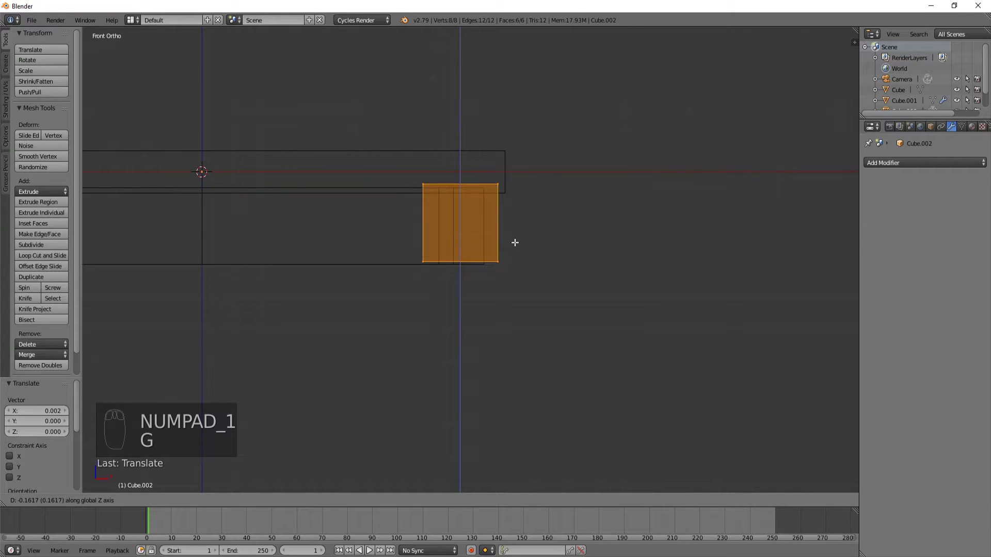
Drop the post under the apron, extrude its bottom face down and taper it into a leg.
{"action": "key", "text": "a"}
{"action": "key", "text": "b"}
{"action": "key", "text": "g"}
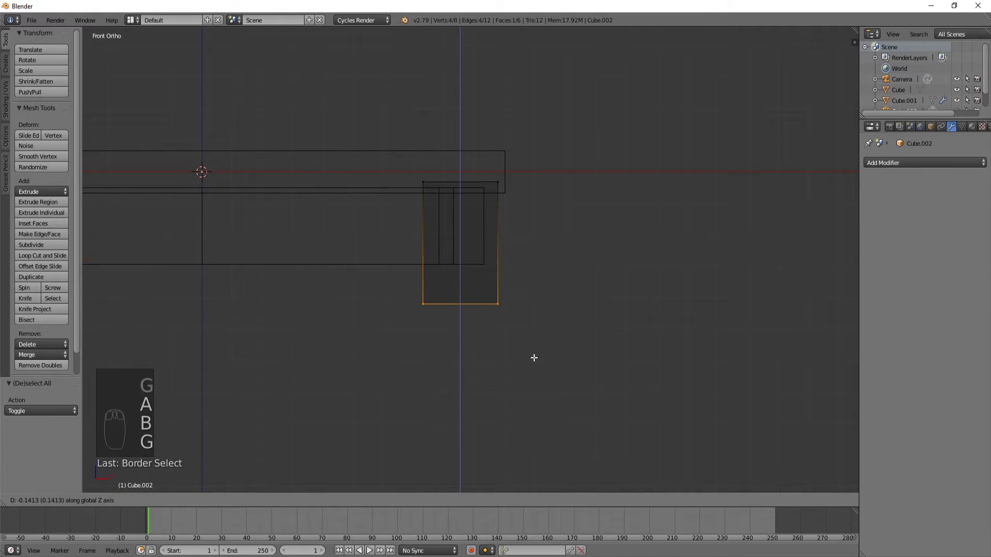
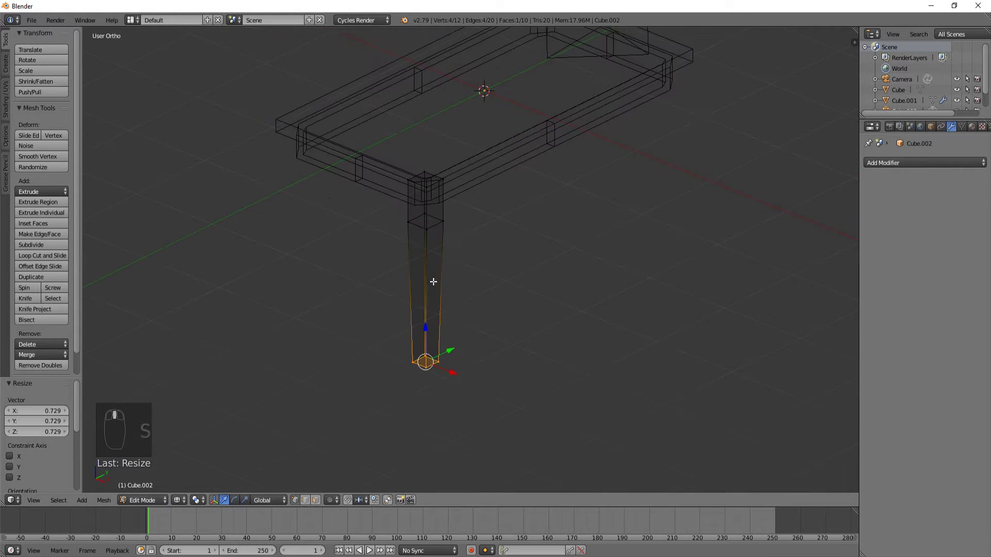
{"action": "key", "text": "z"}
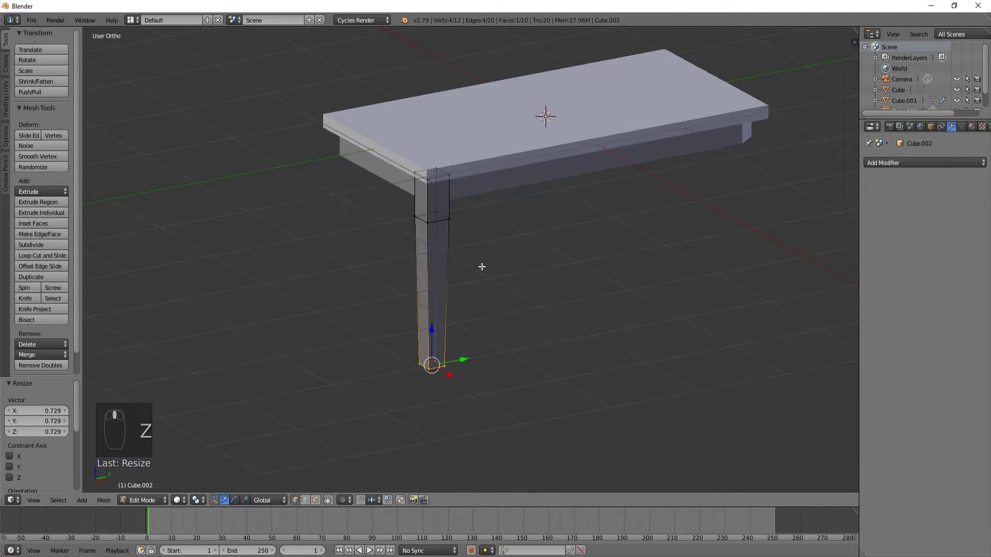
{"action": "key", "text": "Tab"}
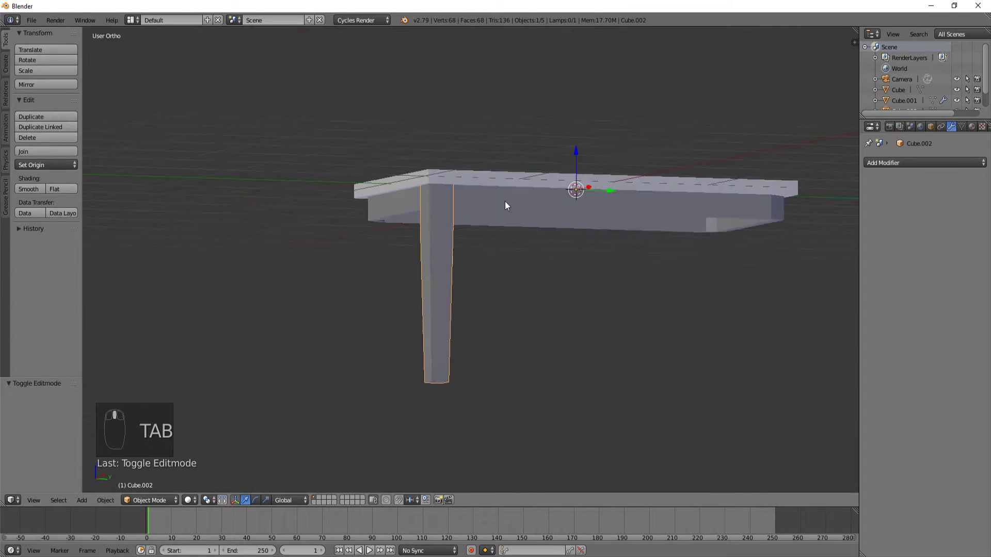
Mirror the leg on X and Y so the table stands on four matching legs.
{"action": "left_click_drag", "start_coordinate": [936, 164], "coordinate": [793, 231]}
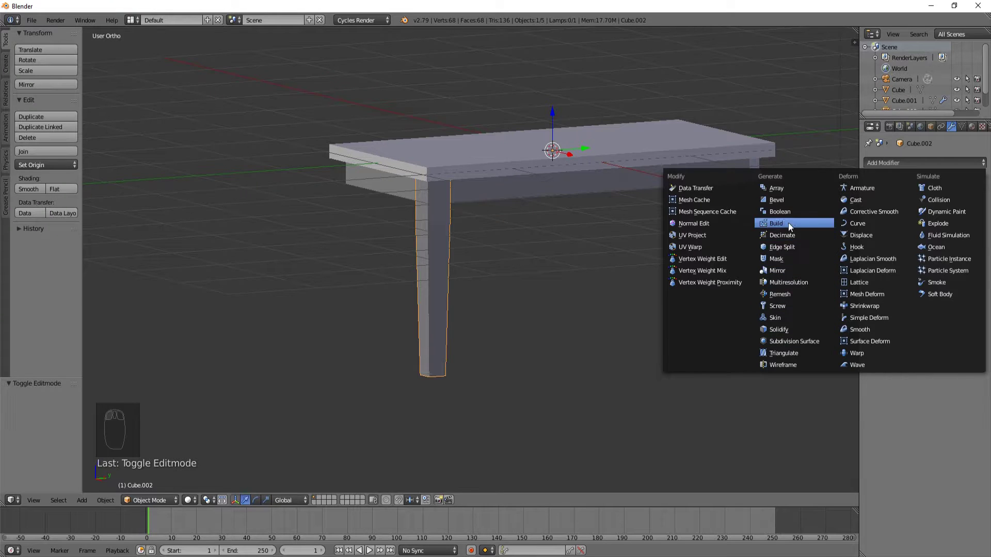
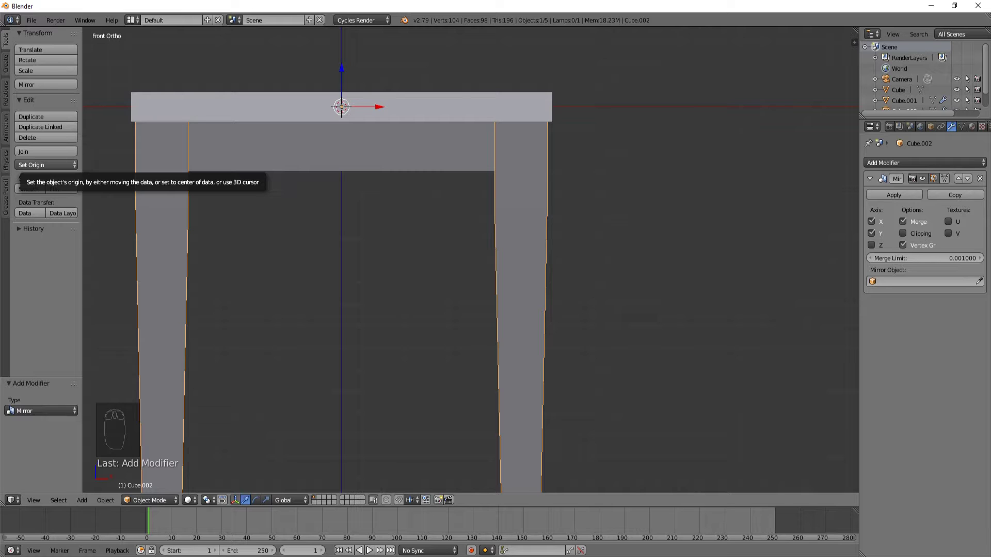
{"action": "middle_click", "coordinate": [559, 207]}
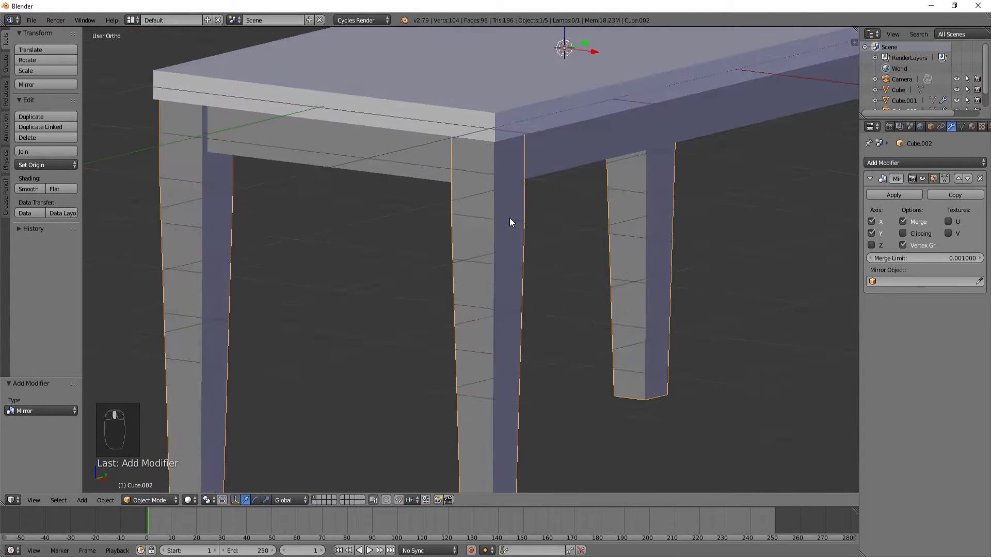
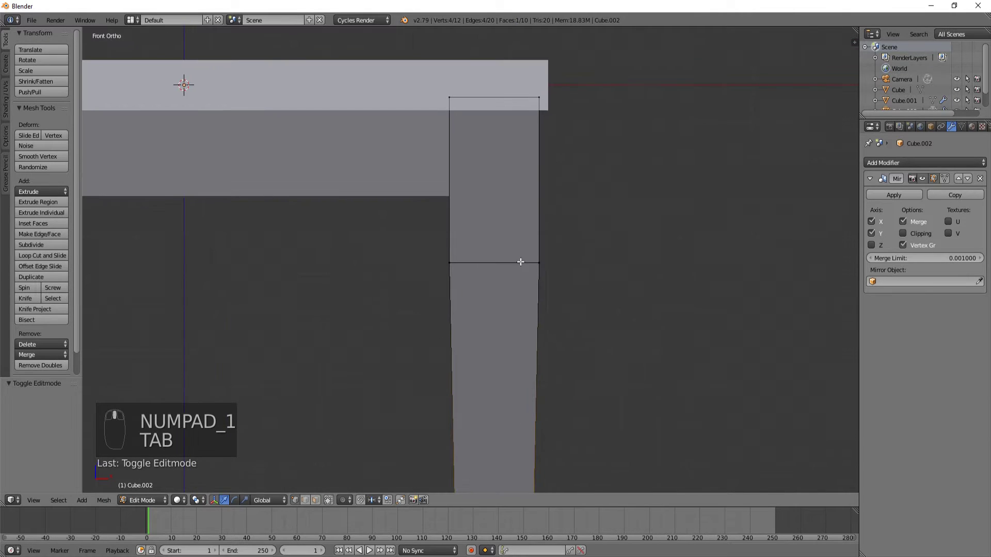
Cut a horizontal loop near the top of the leg and slide it down slightly.
{"action": "key", "text": "a"}
{"action": "key", "text": "b"}
{"action": "key", "text": "g"}
{"action": "key", "text": "g"}
{"action": "key", "text": "g"}
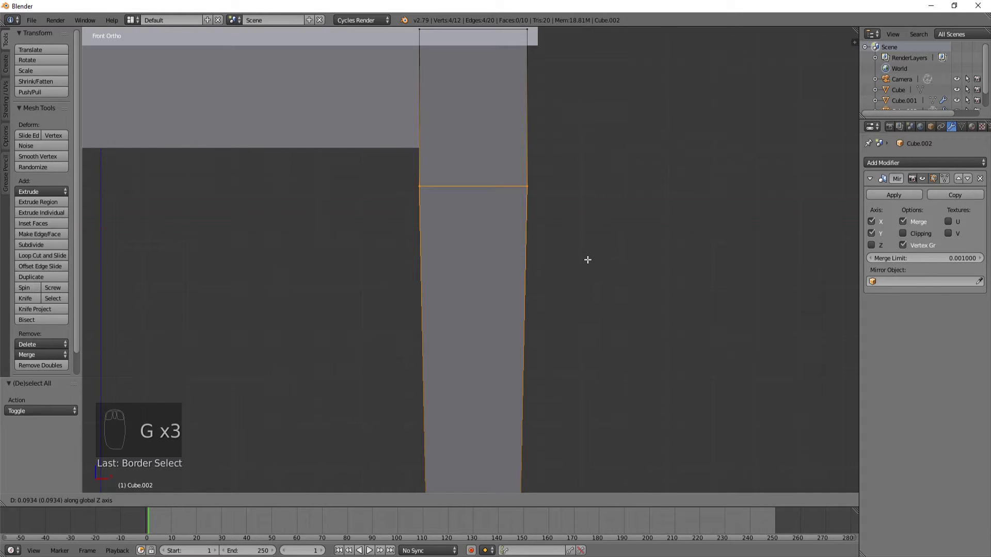
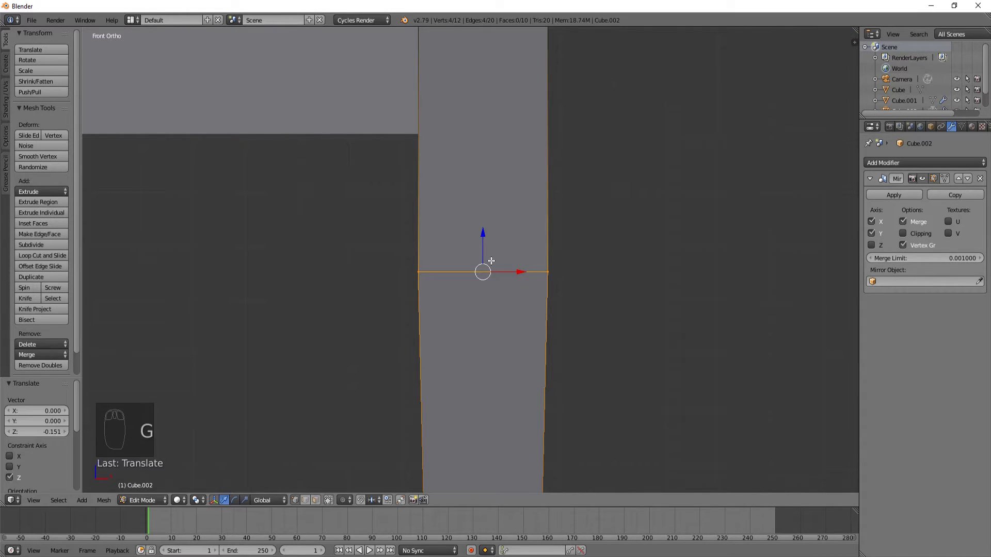
Add several closely spaced loop cuts below the leg's square upper block.
{"action": "key", "text": "ctrl+r"}
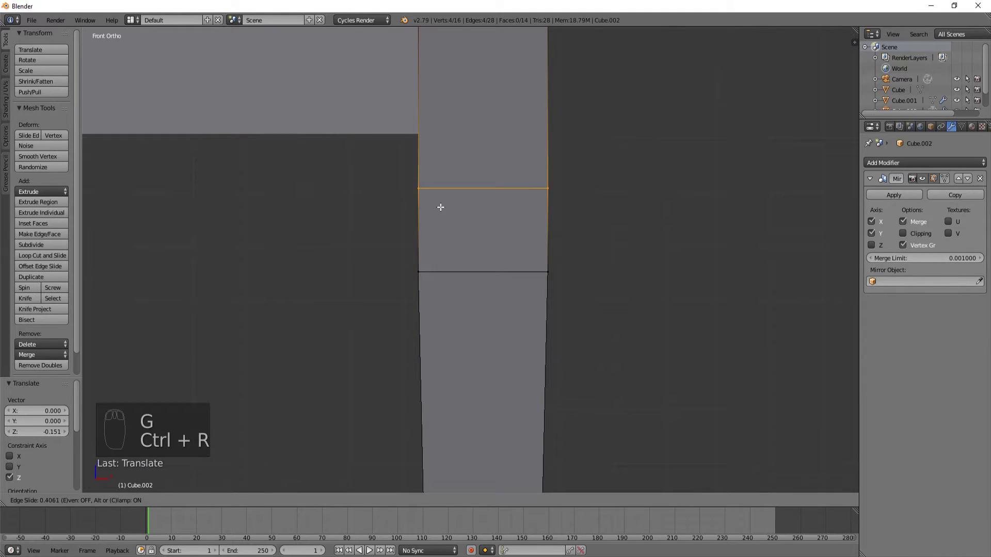
{"action": "key", "text": "ctrl+r"}
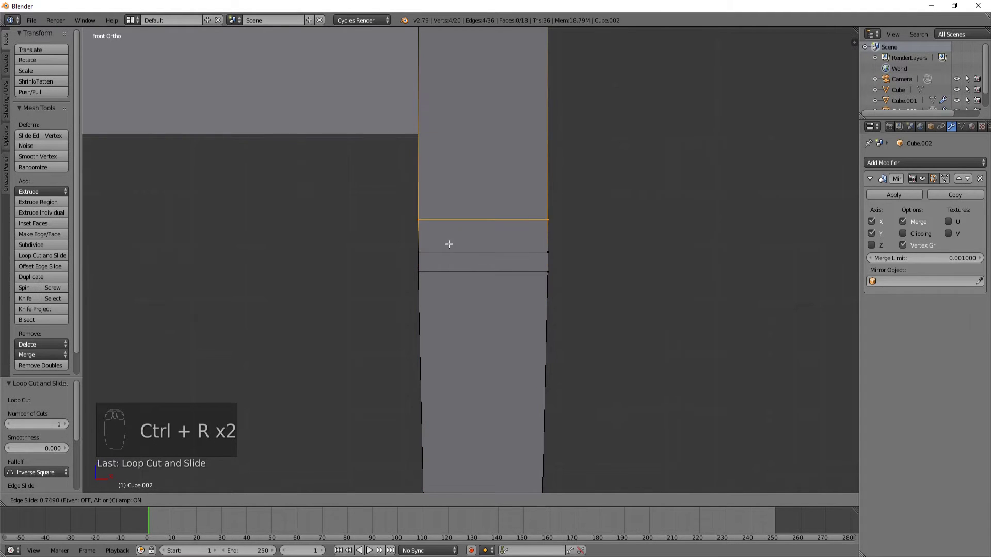
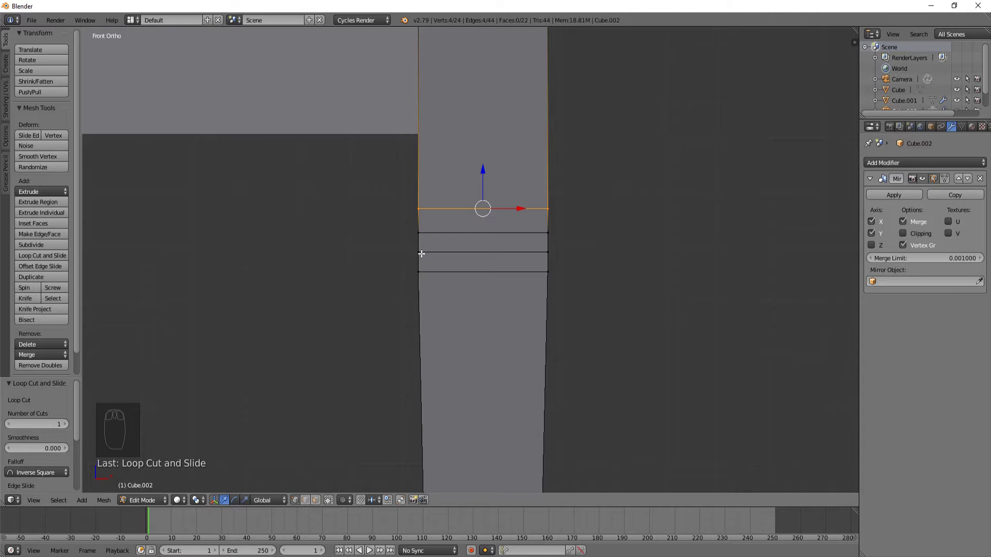
{"action": "key", "text": "g"}
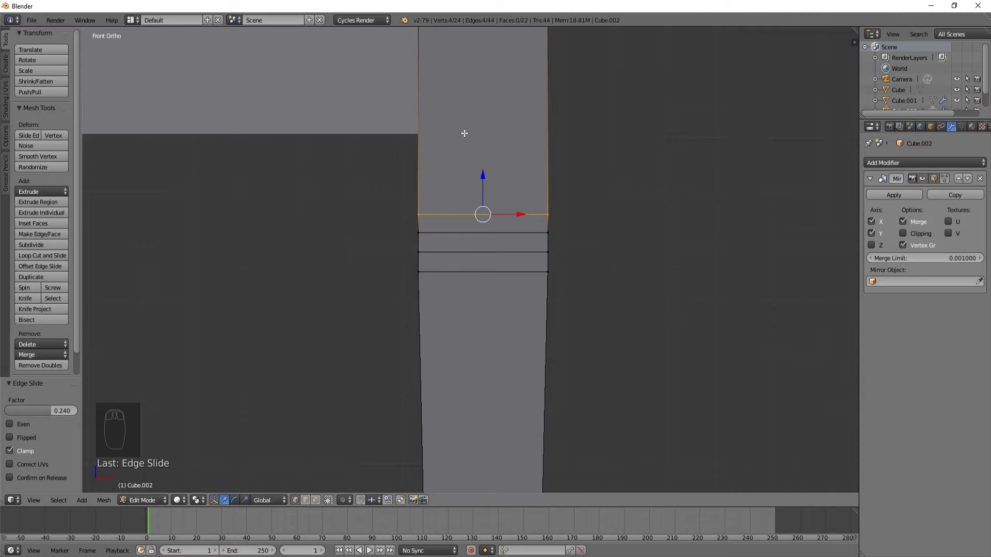
{"action": "key", "text": "ctrl+r"}
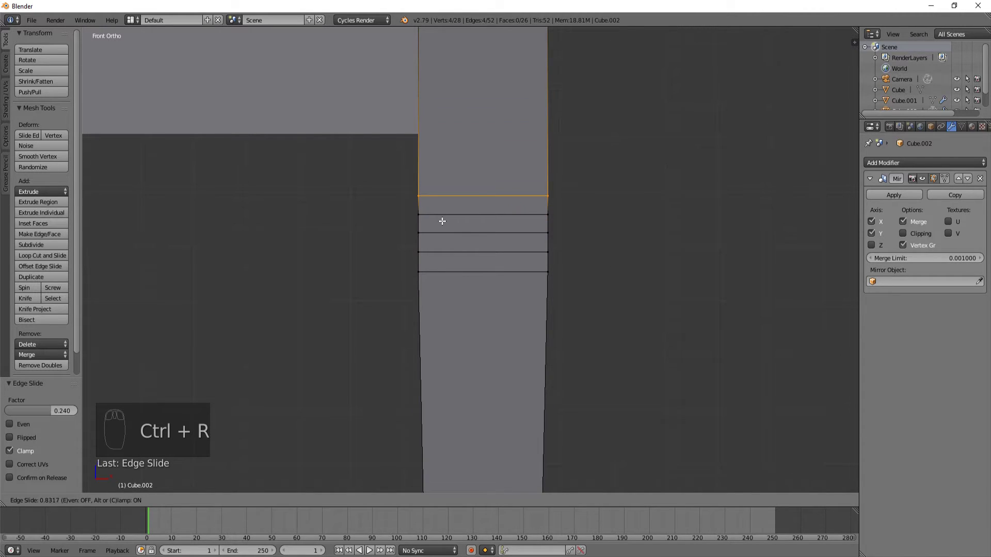
{"action": "key", "text": "ctrl+r"}
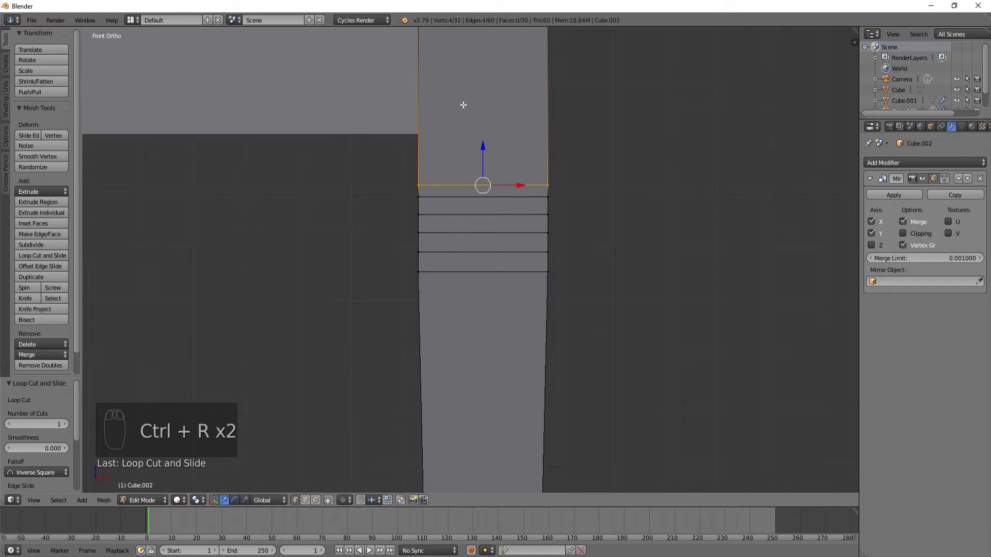
{"action": "key", "text": "ctrl+r"}
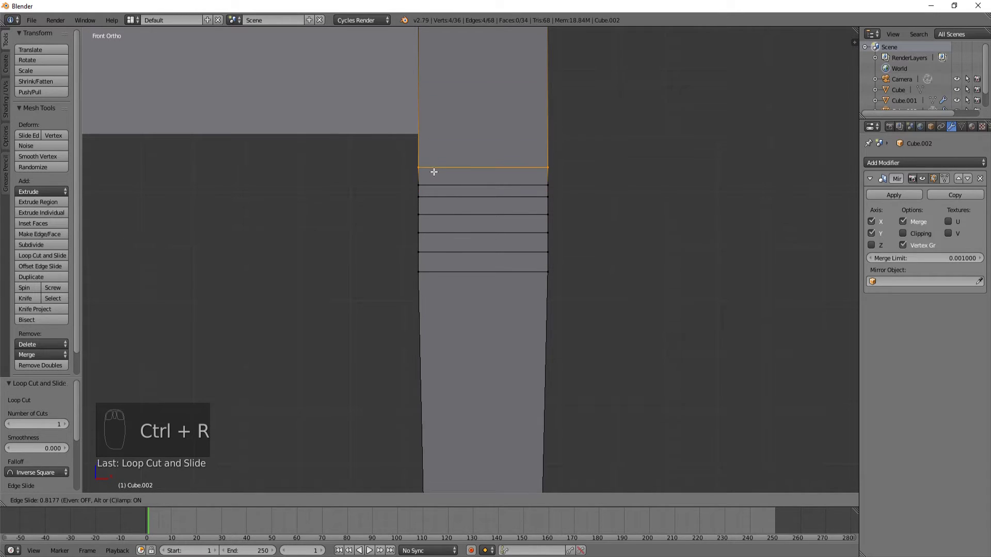
Clear the selection and zoom in on the group of new loops.
{"action": "key", "text": "a"}
{"action": "key", "text": "b"}
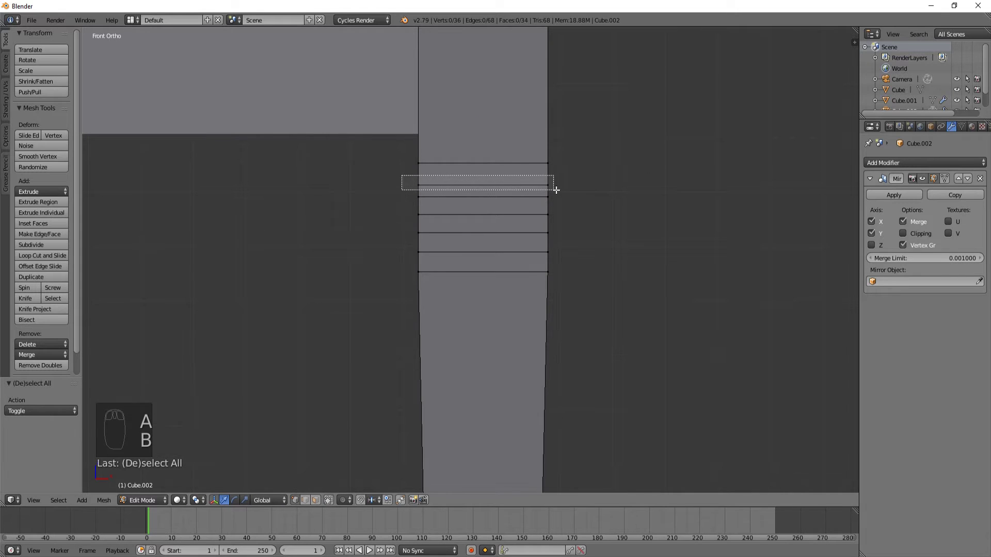
{"action": "key", "text": "g"}
{"action": "middle_click", "coordinate": [540, 217]}
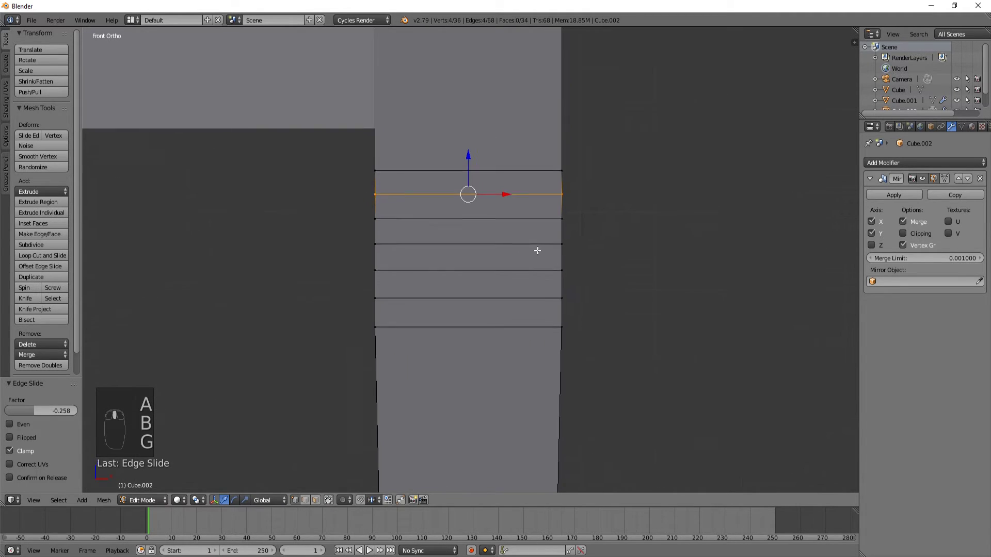
{"action": "left_click_drag", "start_coordinate": [556, 240], "coordinate": [306, 200]}
Shrink two loops inward as grooves and push the middle band slightly outward.
{"action": "key", "text": "a"}
{"action": "key", "text": "b"}
{"action": "middle_click", "coordinate": [289, 182]}
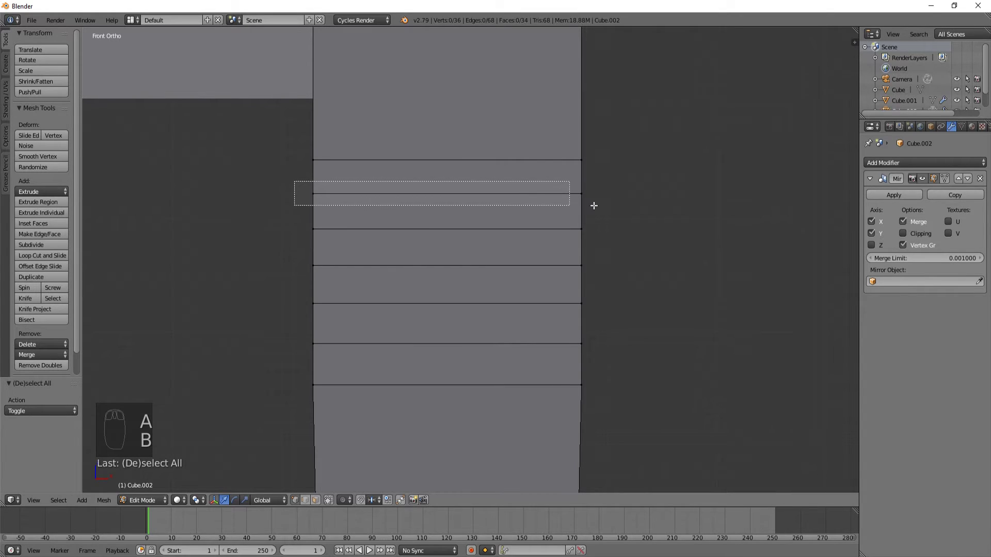
{"action": "key", "text": "b"}
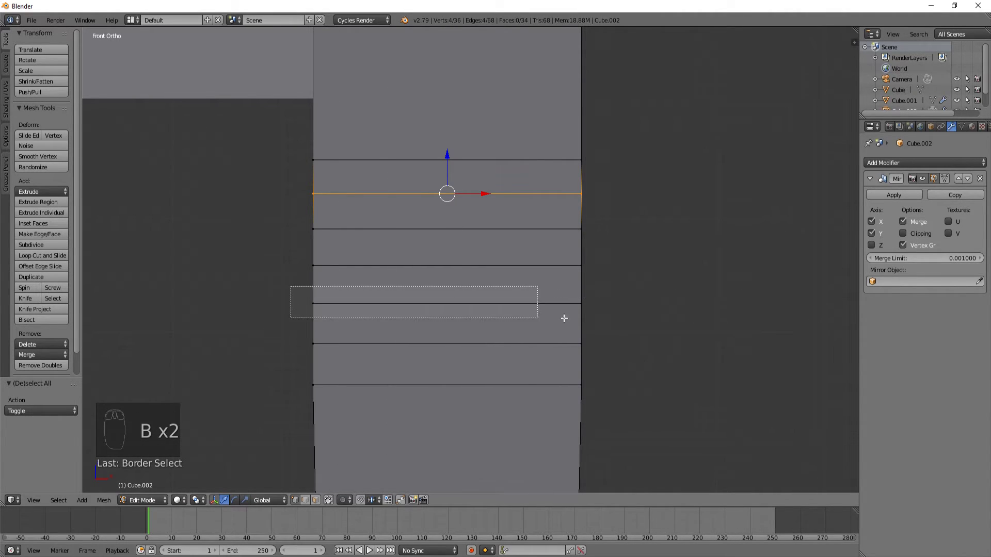
{"action": "key", "text": "s"}
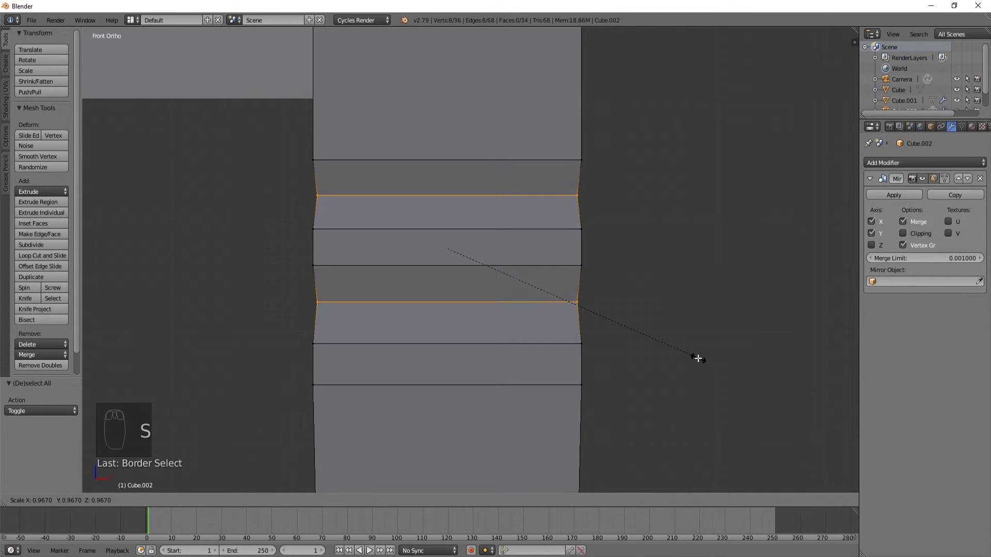
{"action": "key", "text": "a"}
{"action": "key", "text": "b"}
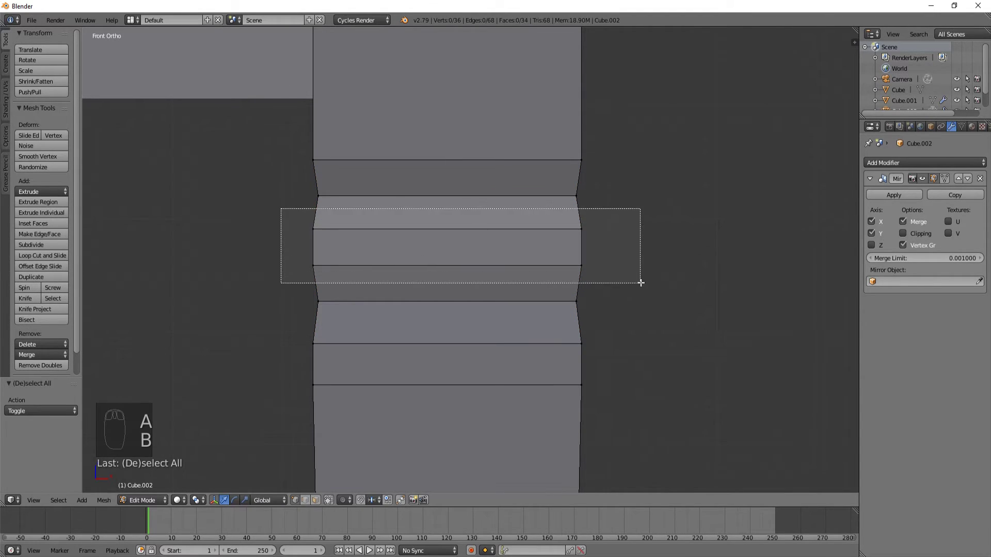
{"action": "key", "text": "s"}
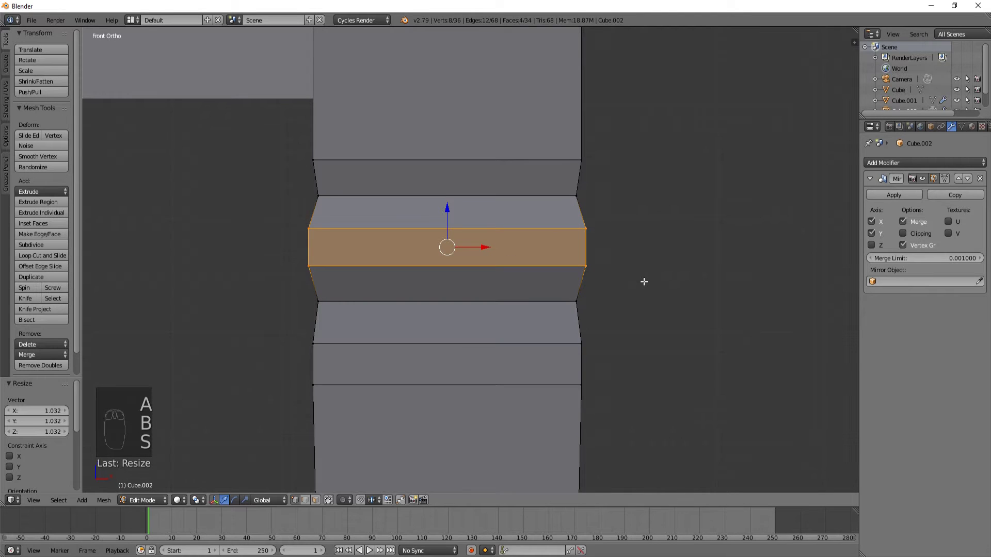
Squash the whole ring section closer together along Z and check it from the front.
{"action": "key", "text": "a"}
{"action": "key", "text": "b"}
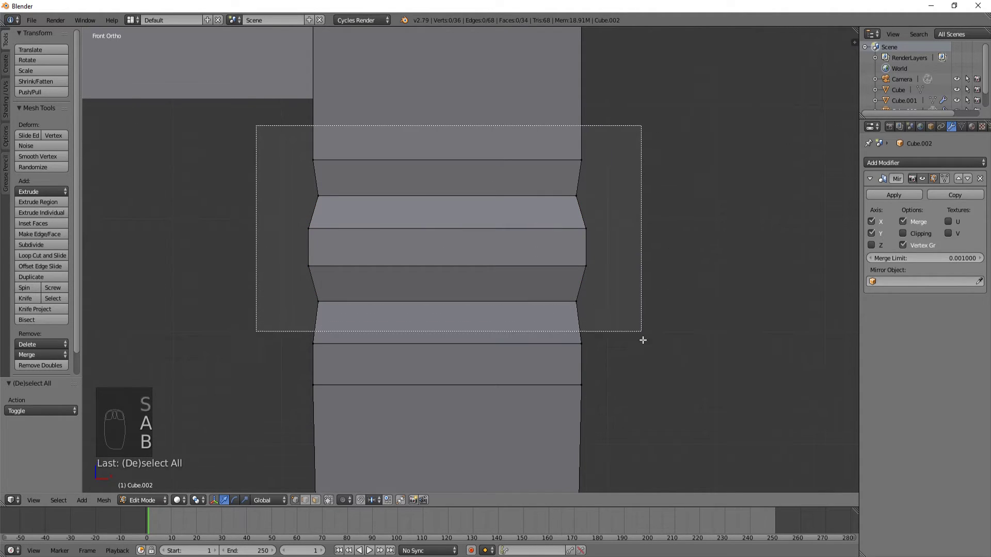
{"action": "key", "text": "s"}
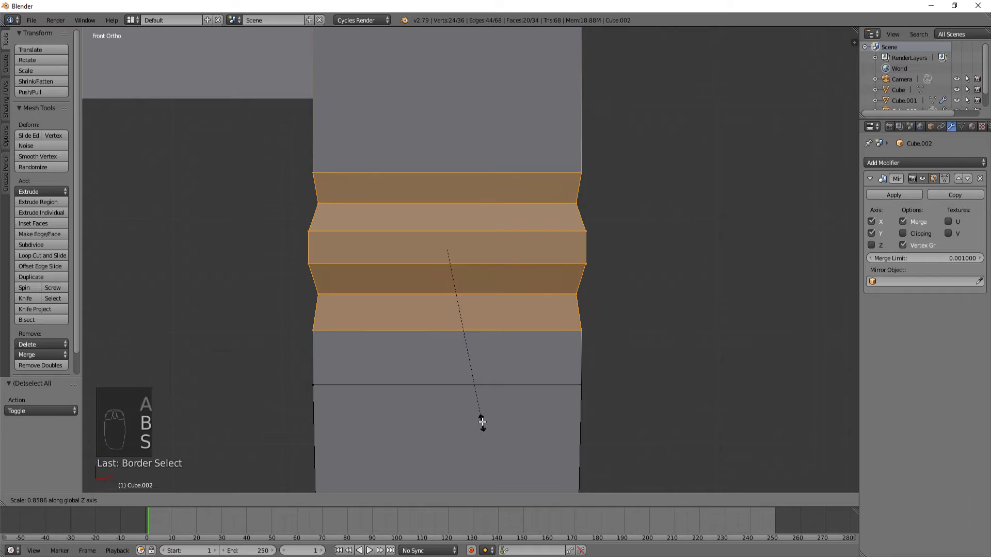
{"action": "middle_click", "coordinate": [573, 326]}
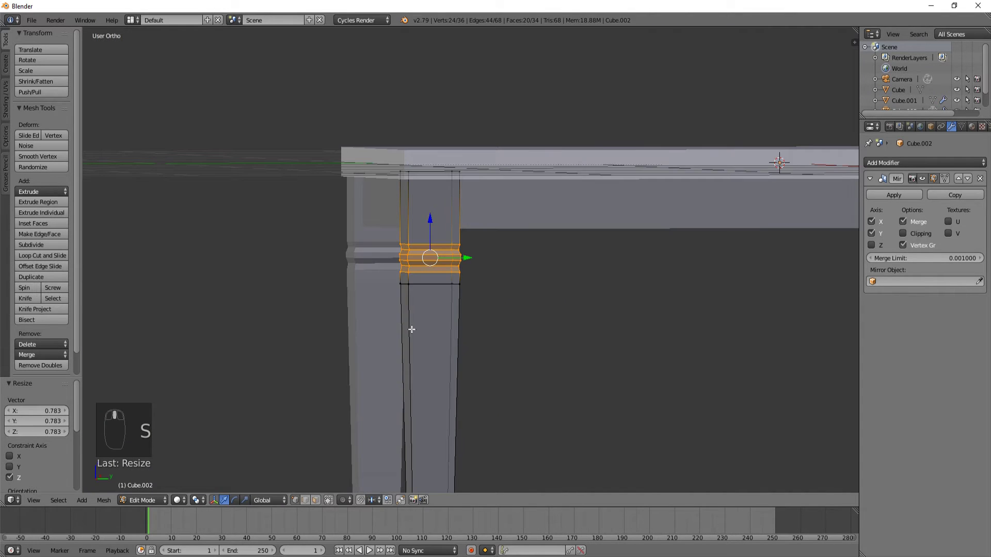
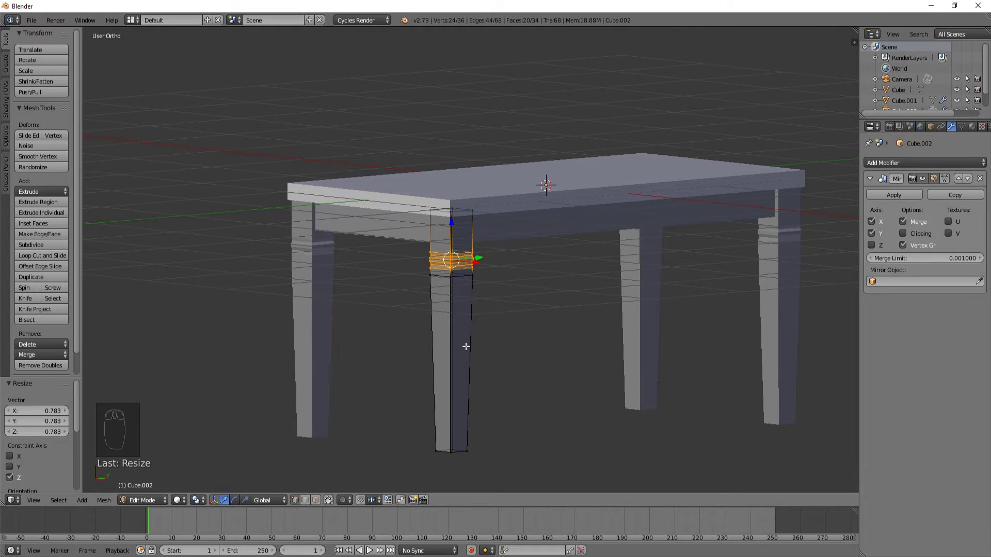
{"action": "left_click_drag", "start_coordinate": [451, 323], "coordinate": [332, 308]}
{"action": "key", "text": "KP_1"}
Refine the ring scaling and enlarge the middle band a little more.
{"action": "key", "text": "a"}
{"action": "key", "text": "b"}
{"action": "key", "text": "b"}
{"action": "key", "text": "s"}
{"action": "key", "text": "a"}
{"action": "key", "text": "b"}
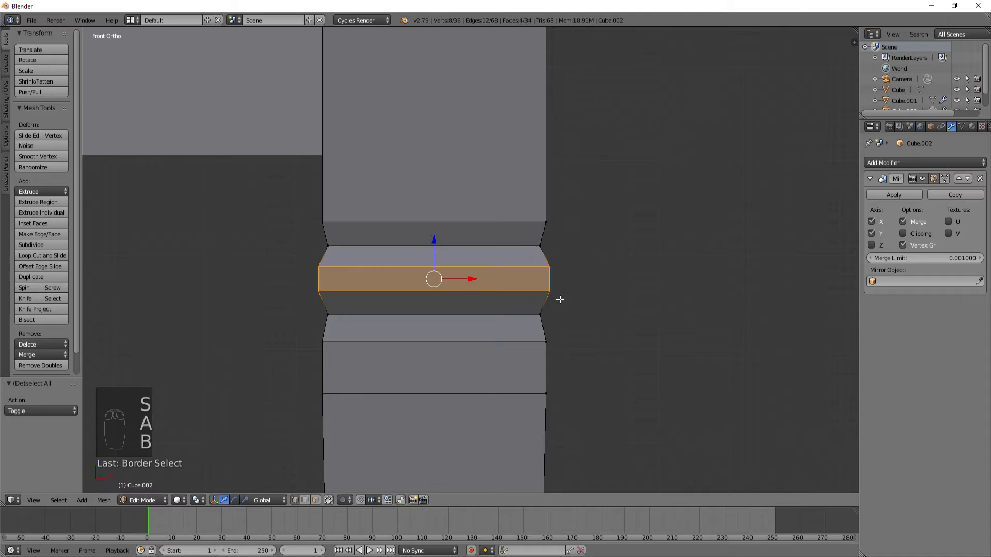
{"action": "key", "text": "s"}
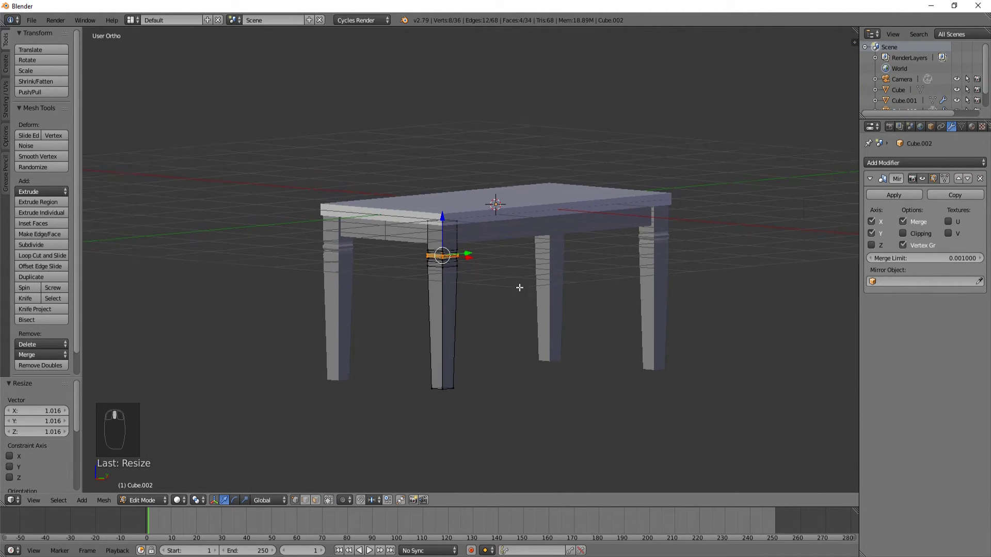
Leave the leg mesh and bring the tabletop corner into view.
{"action": "left_click_drag", "start_coordinate": [510, 283], "coordinate": [435, 175]}
{"action": "key", "text": "Tab"}
{"action": "left_click_drag", "start_coordinate": [438, 163], "coordinate": [450, 168]}
{"action": "left_click_drag", "start_coordinate": [450, 169], "coordinate": [243, 172]}
{"action": "left_click_drag", "start_coordinate": [327, 284], "coordinate": [951, 162]}
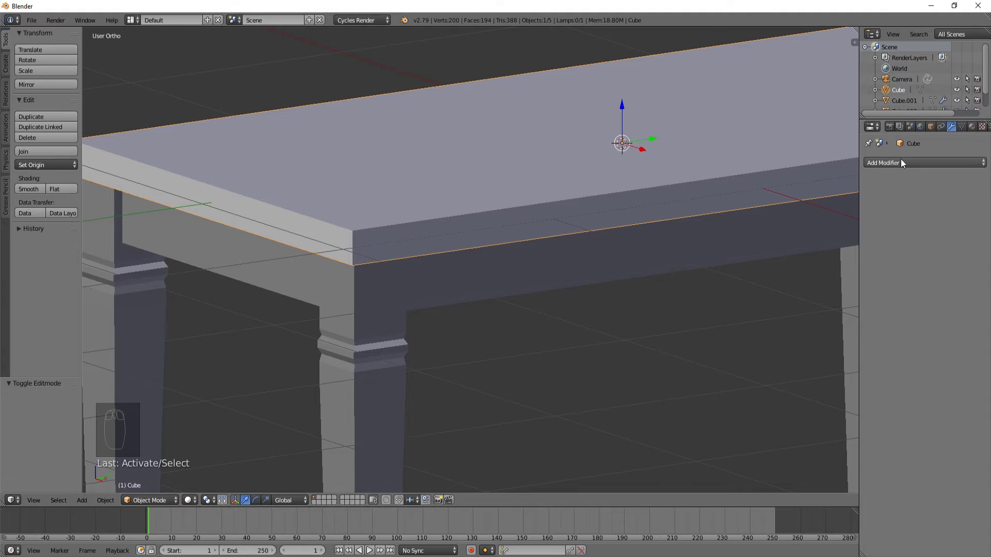
{"action": "left_click_drag", "start_coordinate": [905, 163], "coordinate": [957, 149]}
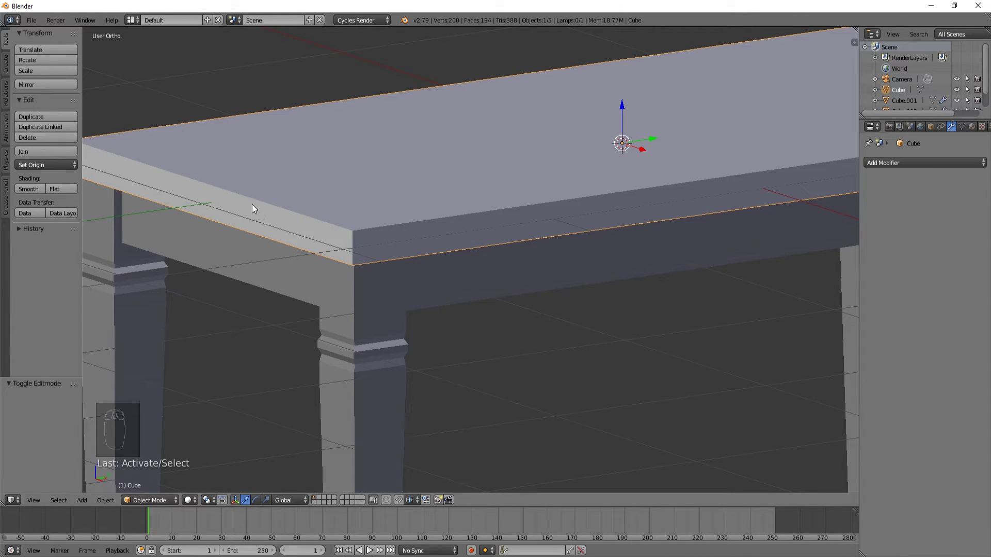
Edit the tabletop mesh from the top view with all its geometry selected.
{"action": "key", "text": "Tab"}
{"action": "left_click_drag", "start_coordinate": [255, 197], "coordinate": [286, 211]}
{"action": "key", "text": "KP_1"}
{"action": "key", "text": "KP_7"}
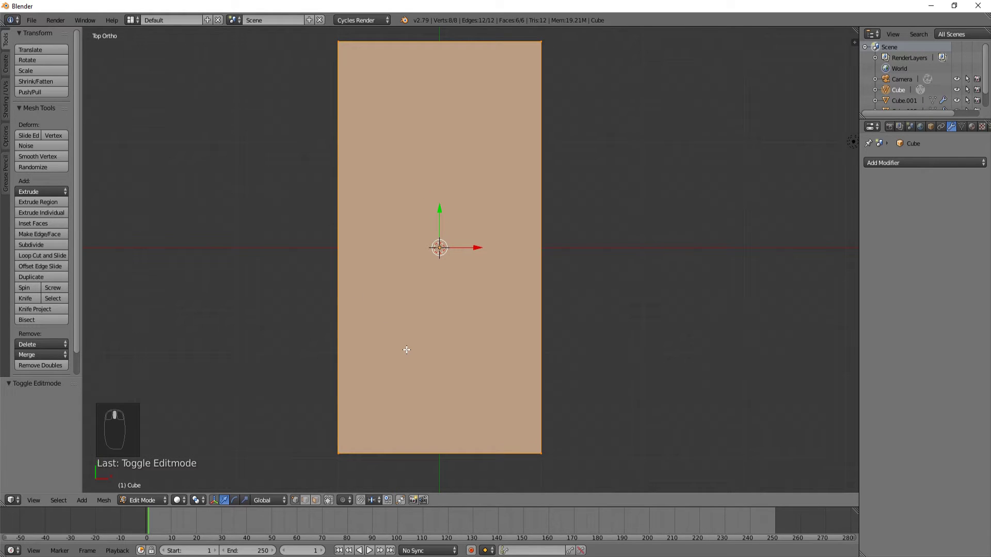
Bevel the tabletop's edges with three segments and leave Edit Mode.
{"action": "left_click_drag", "start_coordinate": [429, 351], "coordinate": [437, 357]}
{"action": "key", "text": "ctrl+b"}
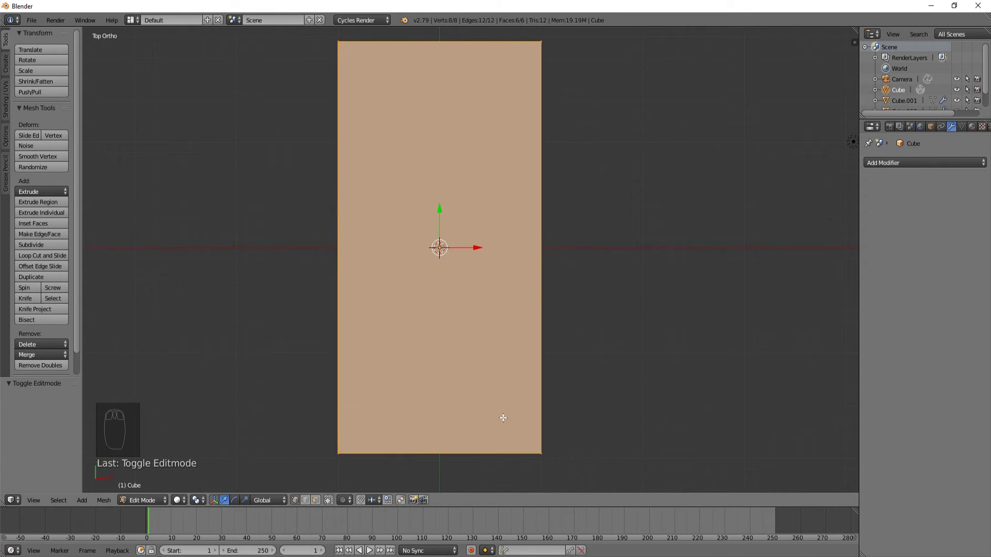
{"action": "left_click_drag", "start_coordinate": [506, 406], "coordinate": [522, 343]}
{"action": "key", "text": "ctrl+b"}
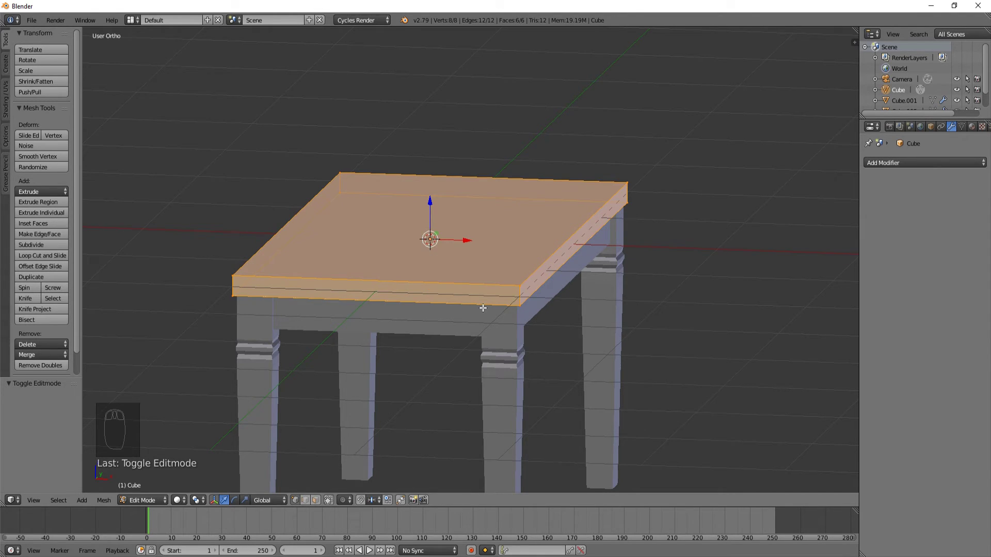
{"action": "key", "text": "ctrl+b"}
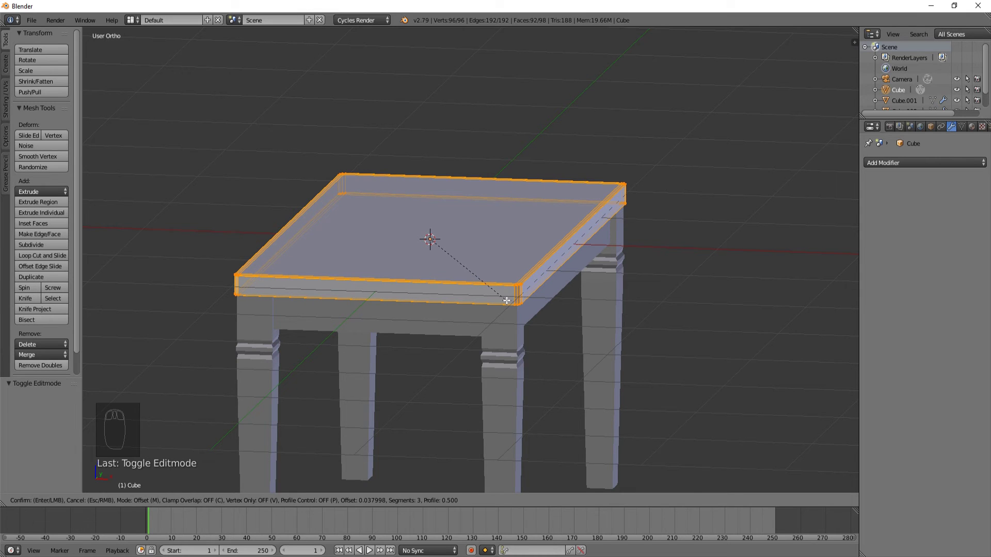
{"action": "left_click_drag", "start_coordinate": [534, 292], "coordinate": [508, 329]}
{"action": "key", "text": "z"}
{"action": "key", "text": "z"}
{"action": "key", "text": "Tab"}
{"action": "middle_click", "coordinate": [461, 367]}
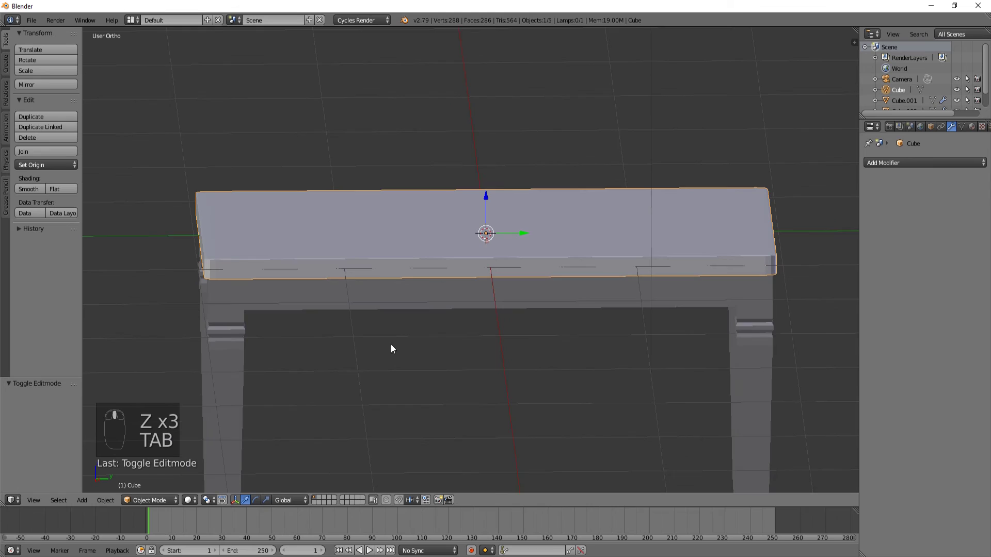
Add a Subdivision Surface modifier to the tabletop at viewport level 2 and review the whole table.
{"action": "middle_click", "coordinate": [152, 181]}
{"action": "left_click_drag", "start_coordinate": [38, 191], "coordinate": [790, 340]}
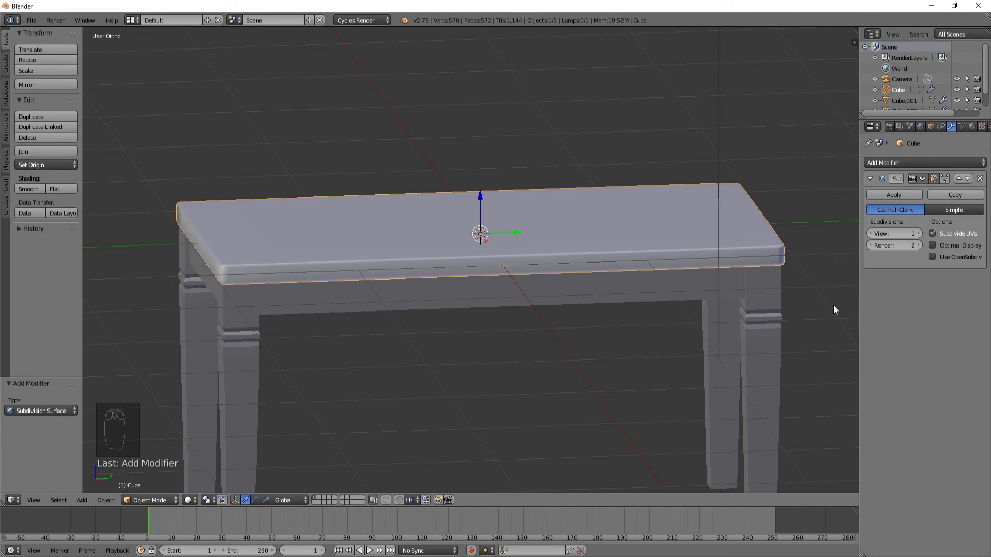
{"action": "left_click", "coordinate": [923, 234]}
{"action": "middle_click", "coordinate": [237, 298]}
{"action": "left_click_drag", "start_coordinate": [355, 293], "coordinate": [389, 269]}
{"action": "left_click_drag", "start_coordinate": [397, 281], "coordinate": [517, 220]}
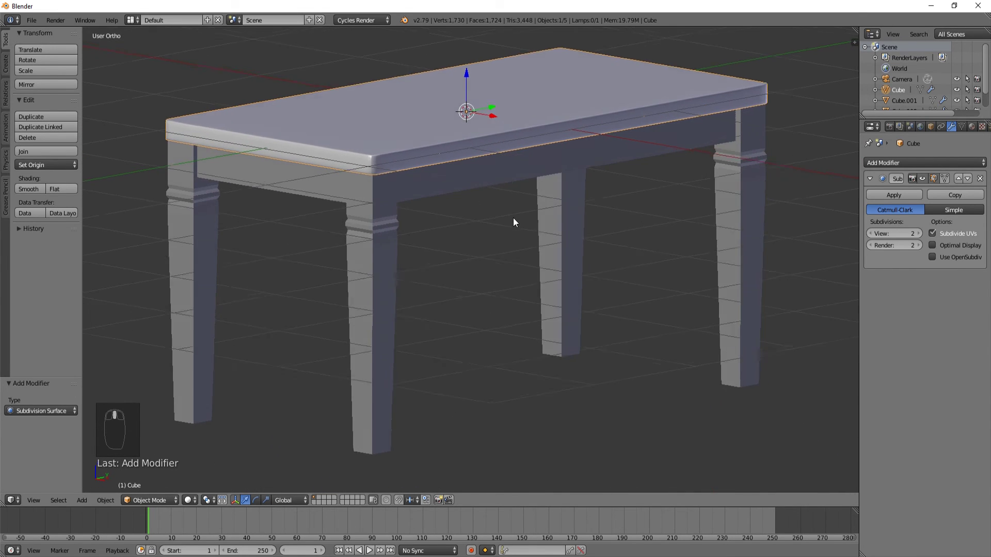